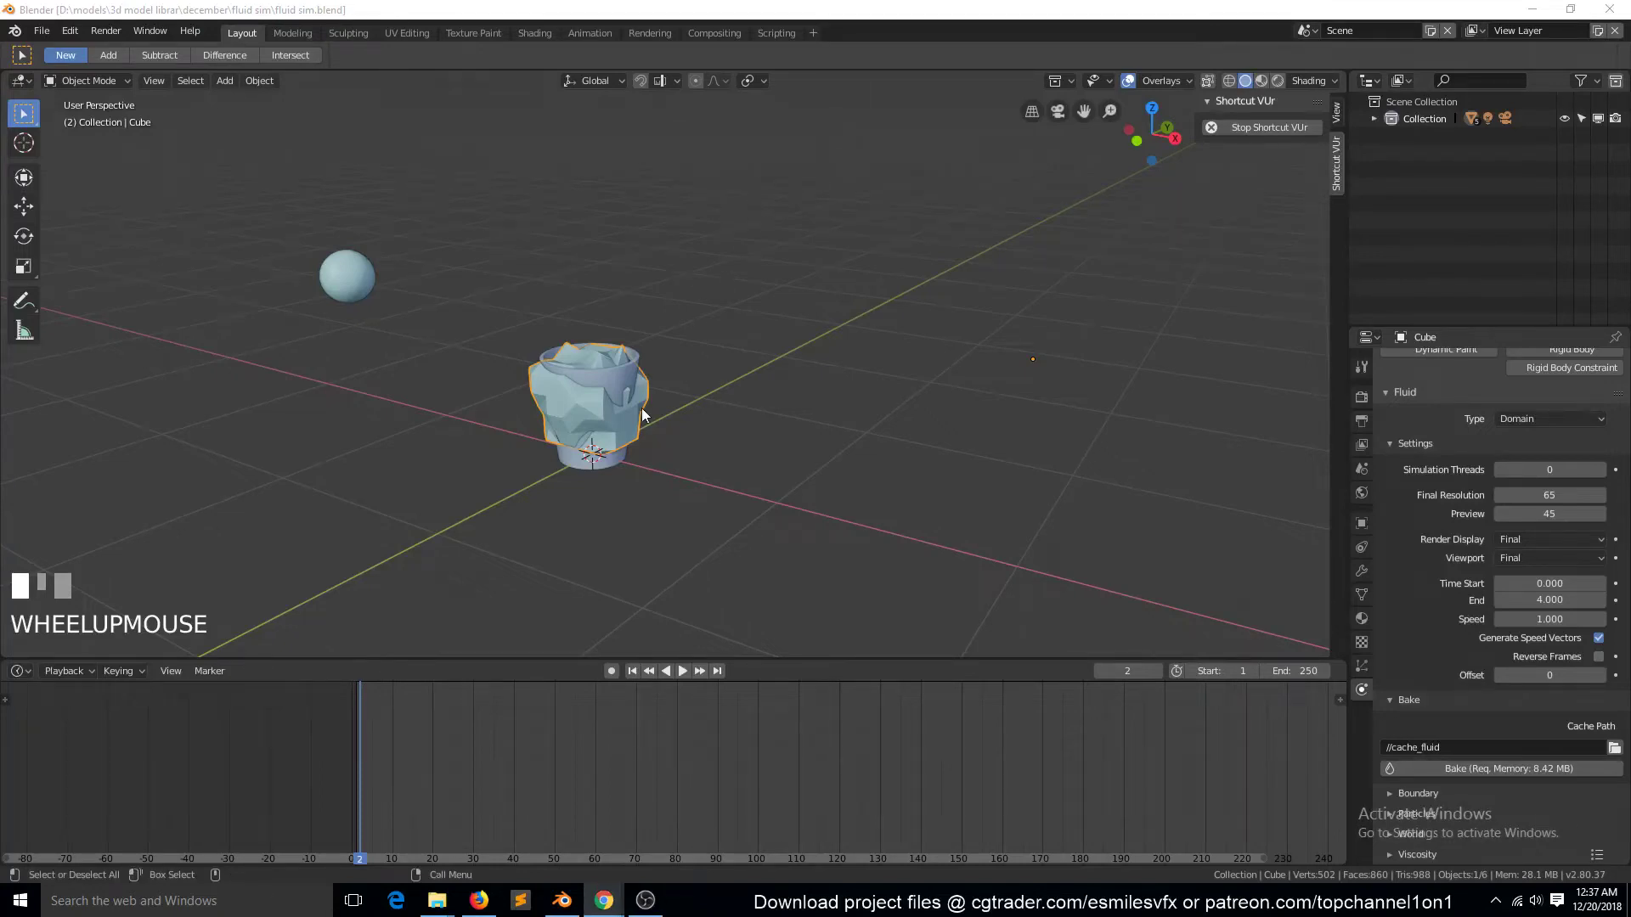
Step: Raise the fluid domain's Final Resolution from 65 to 130, lifting the bake memory estimate to 64.3 MB
scroll("down", 3)
left_click_drag(427, 655, 687, 415)
key("space")
scroll("down", 3)
key("Escape")
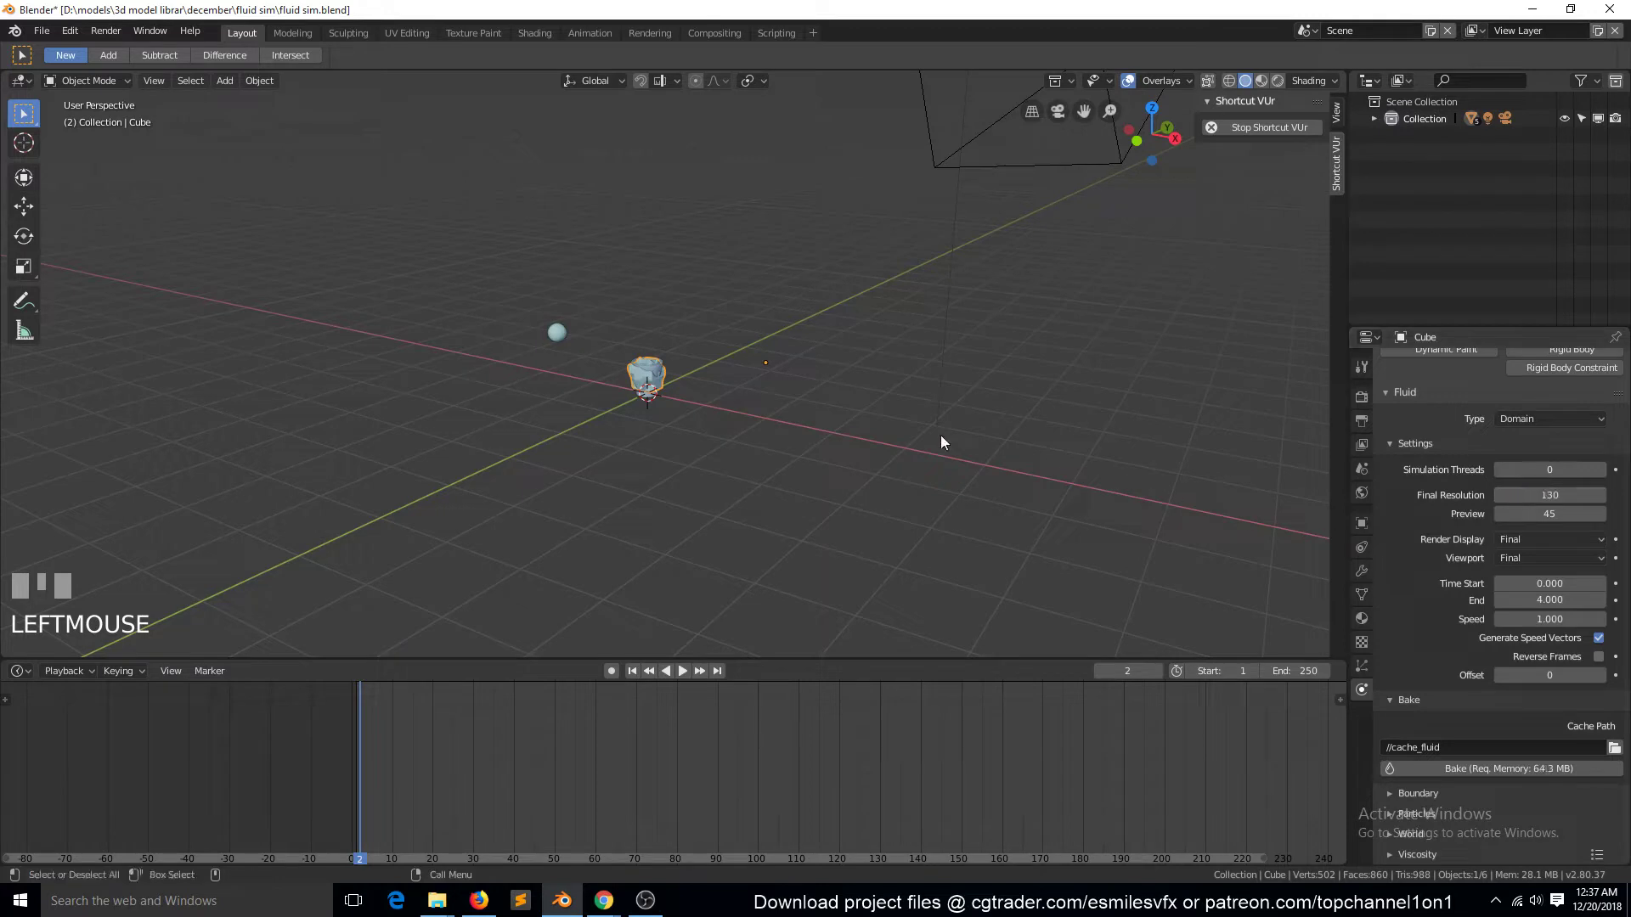
key("`")
scroll("up", 3)
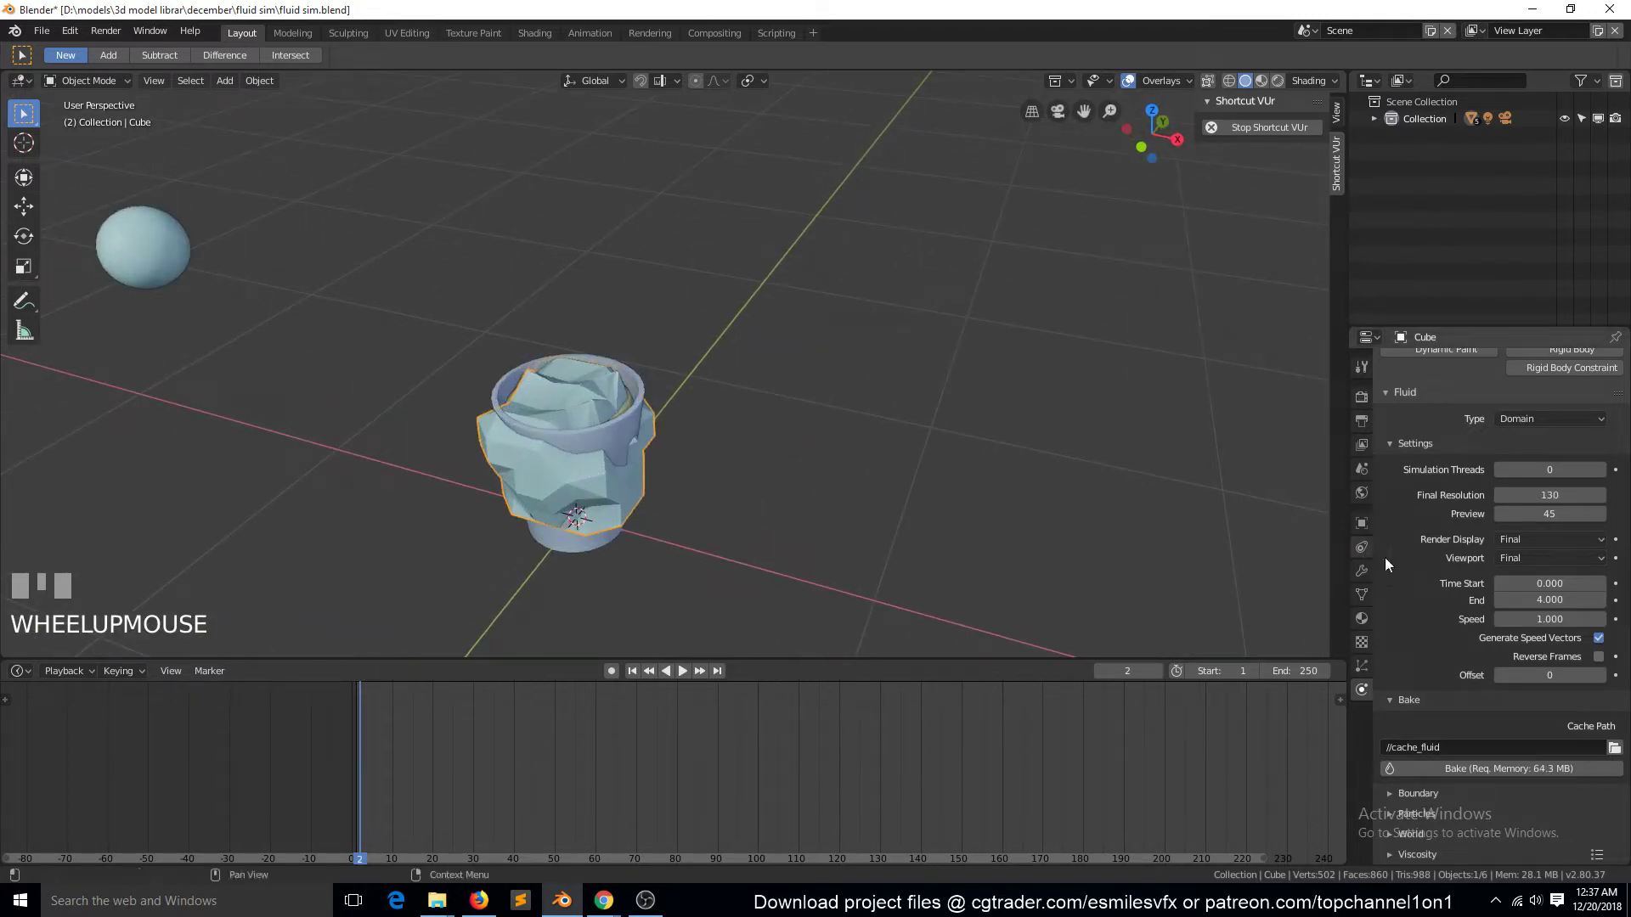
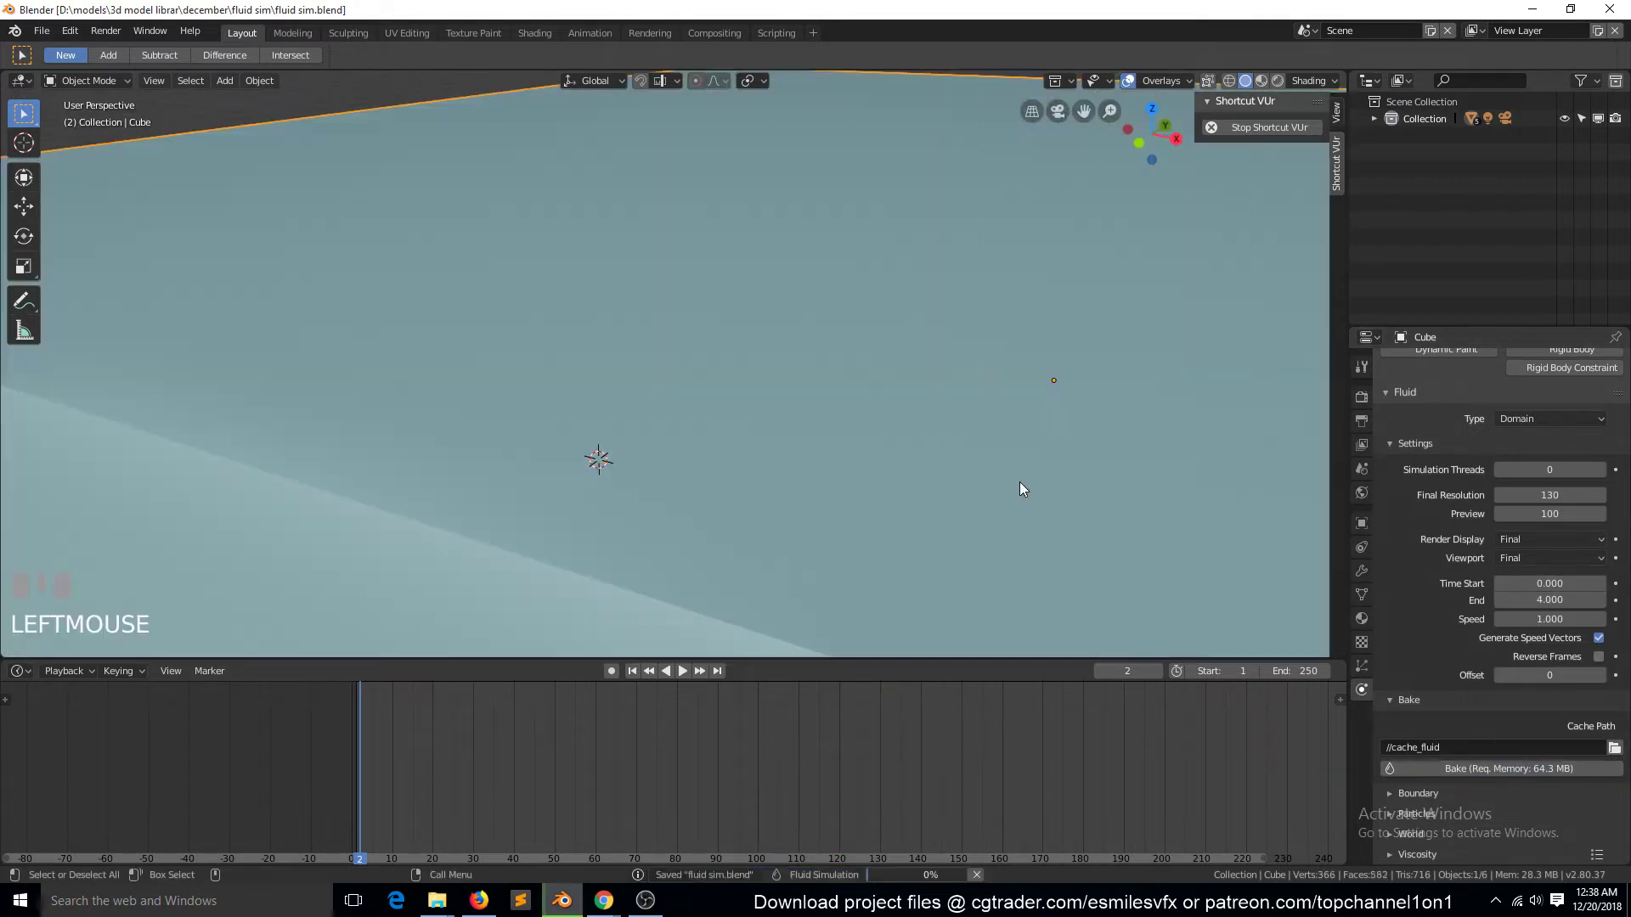
Step: Set Preview resolution to 100, bake the fluid domain and scrub the early frames to watch the splash
scroll("down", 3)
scroll("up", 3)
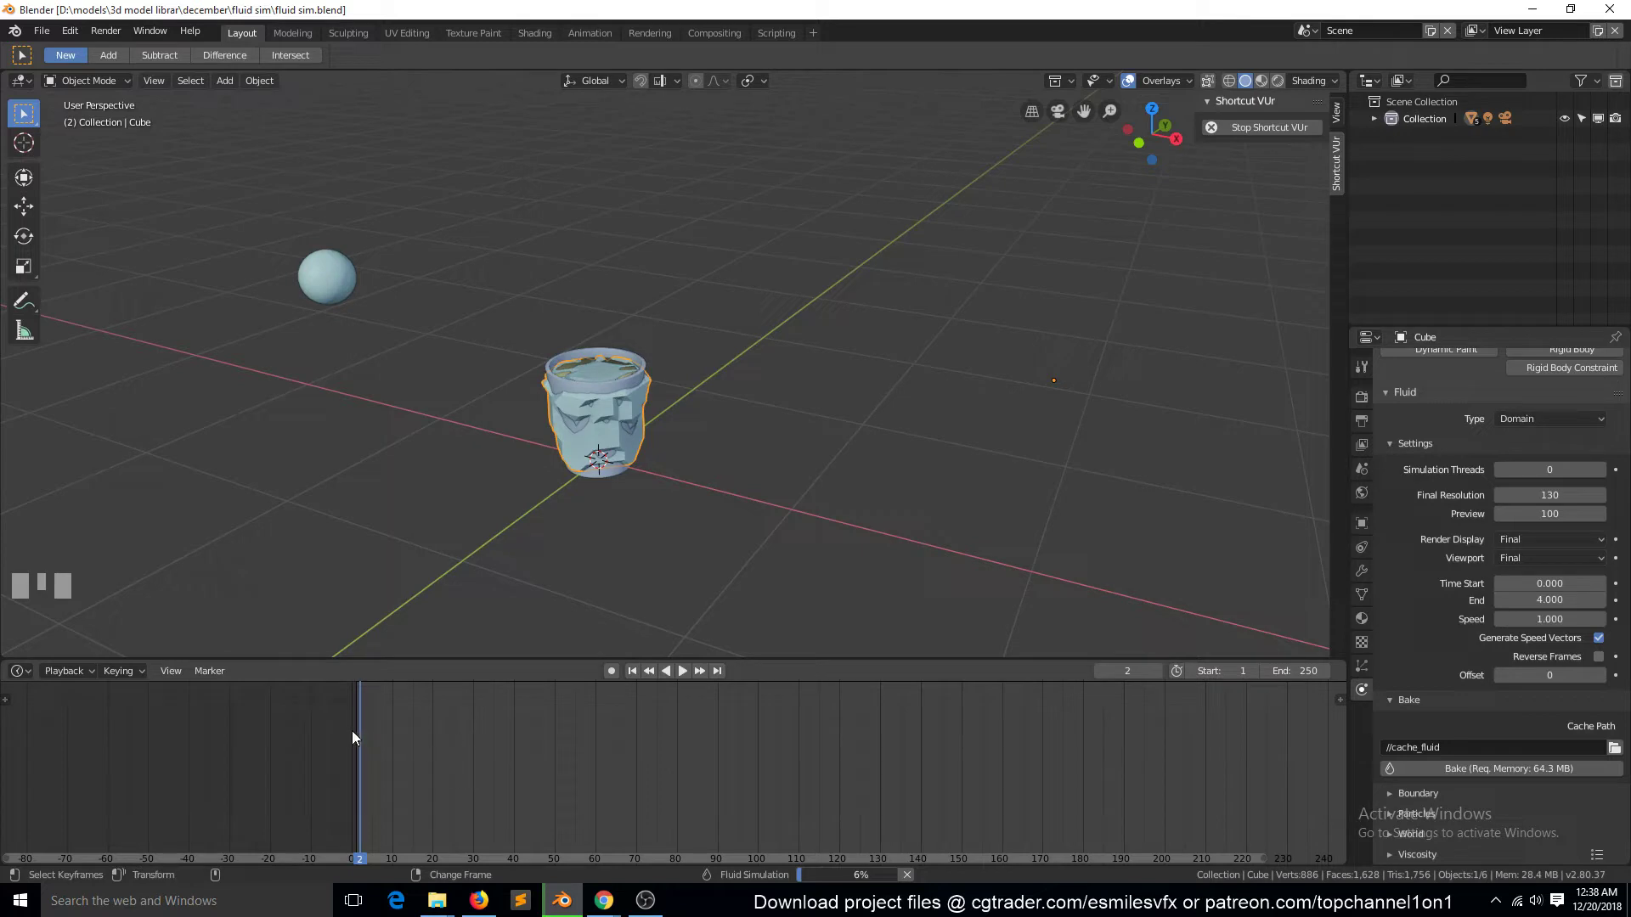
left_click_drag(372, 739, 782, 409)
scroll("up", 3)
scroll("down", 3)
scroll("up", 3)
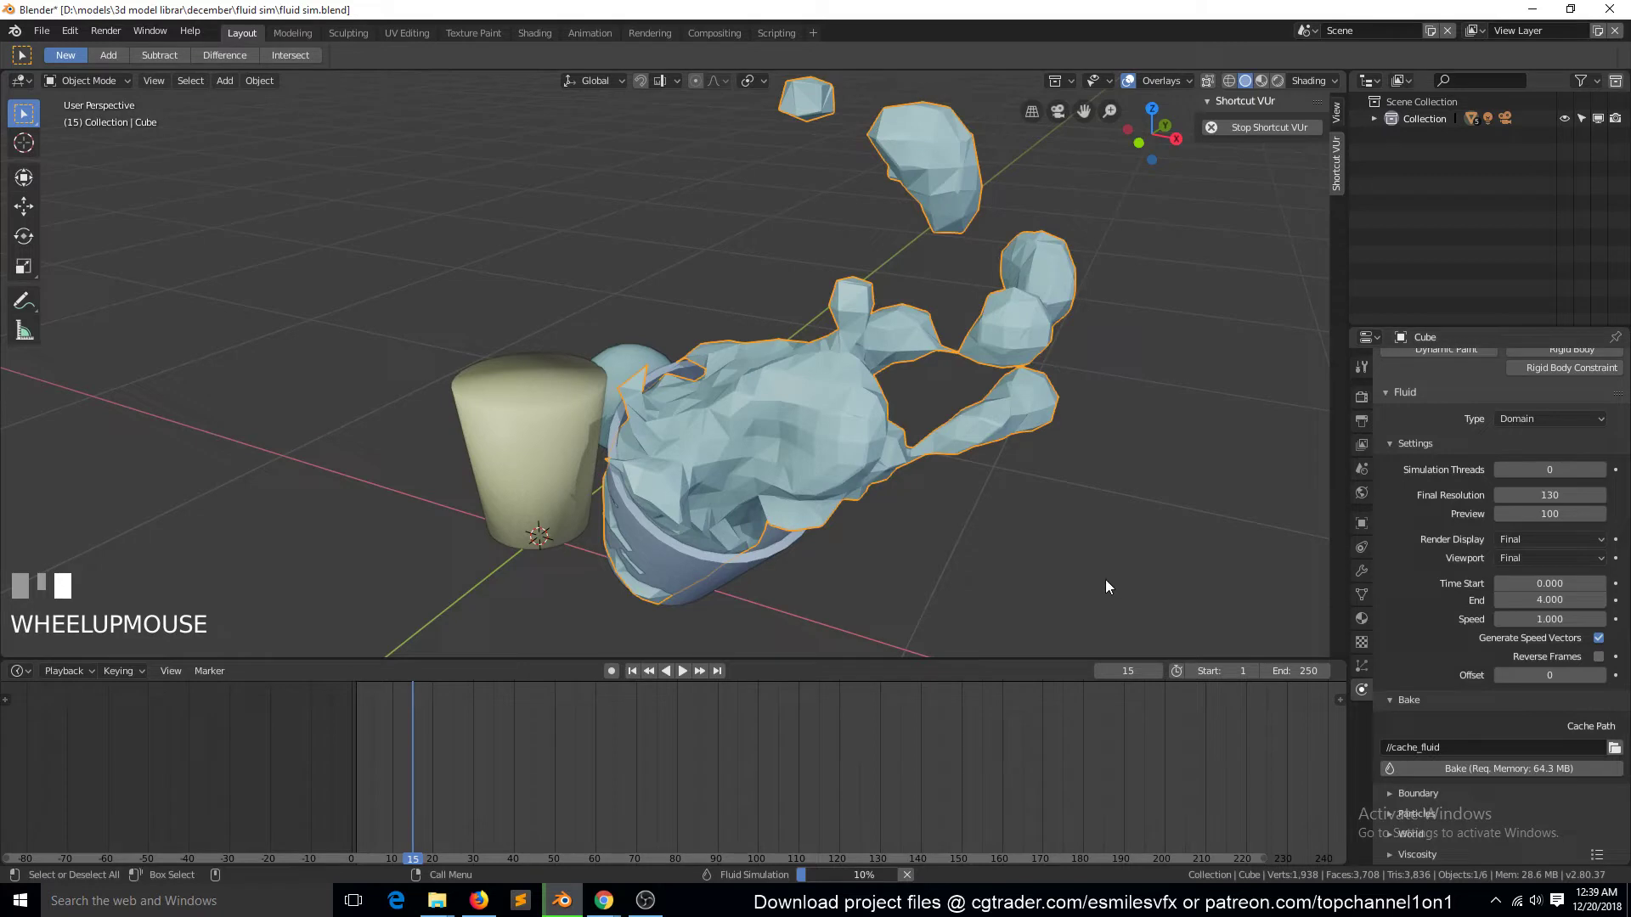
Step: Raise Final Resolution to 250 and restart the bake, with a 446 MB memory estimate
right_click(439, 810)
key("Escape")
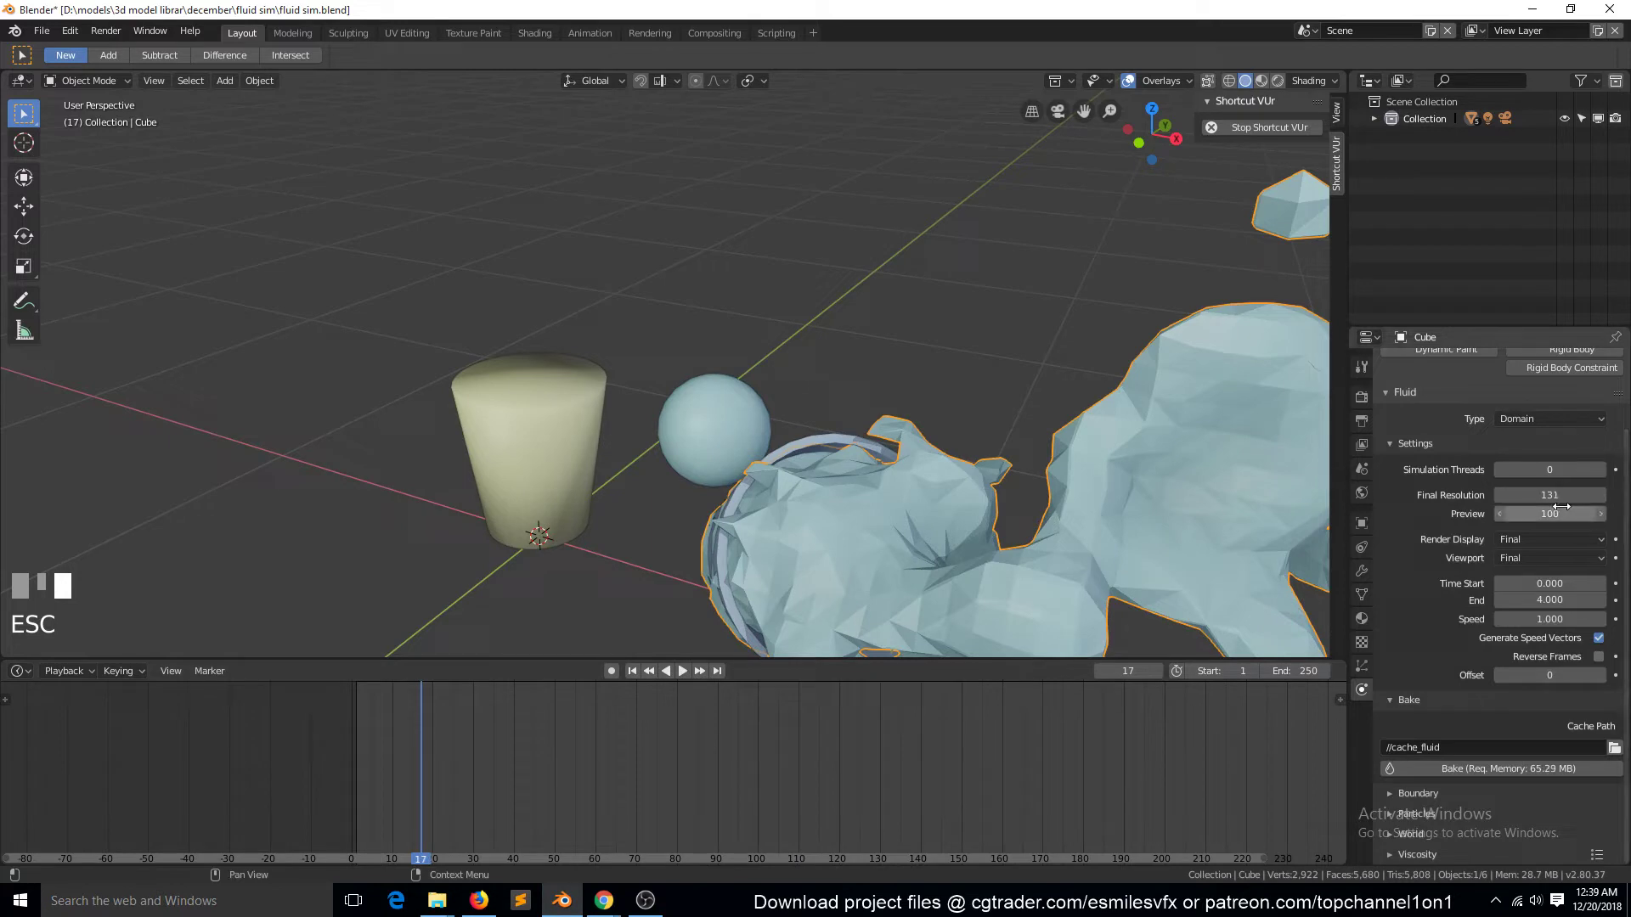
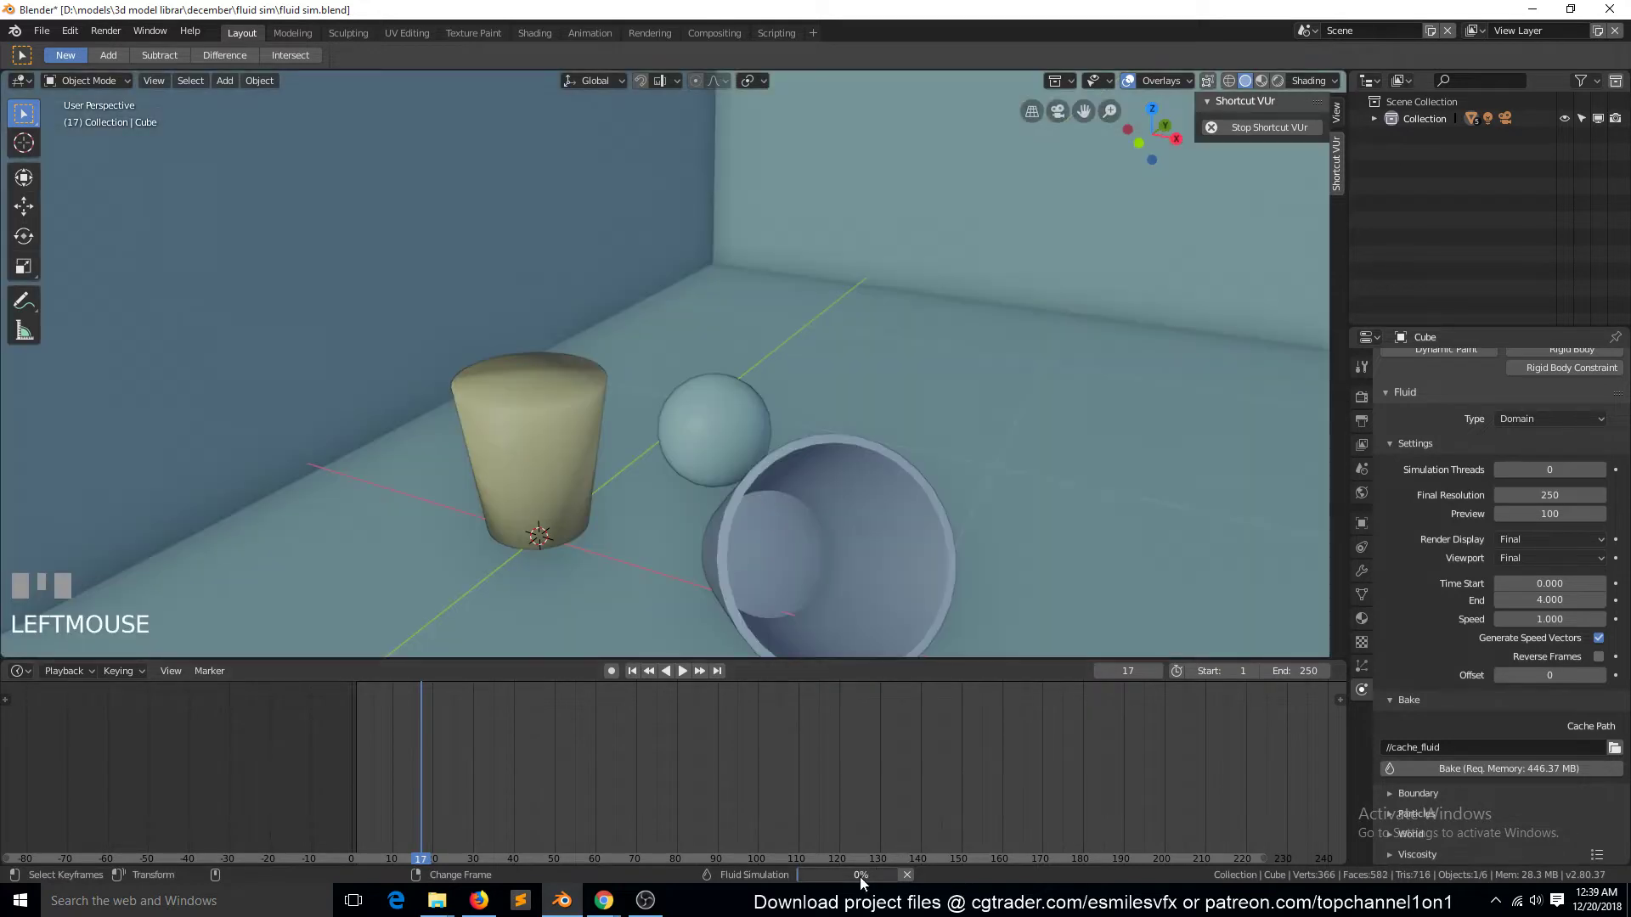
scroll("down", 3)
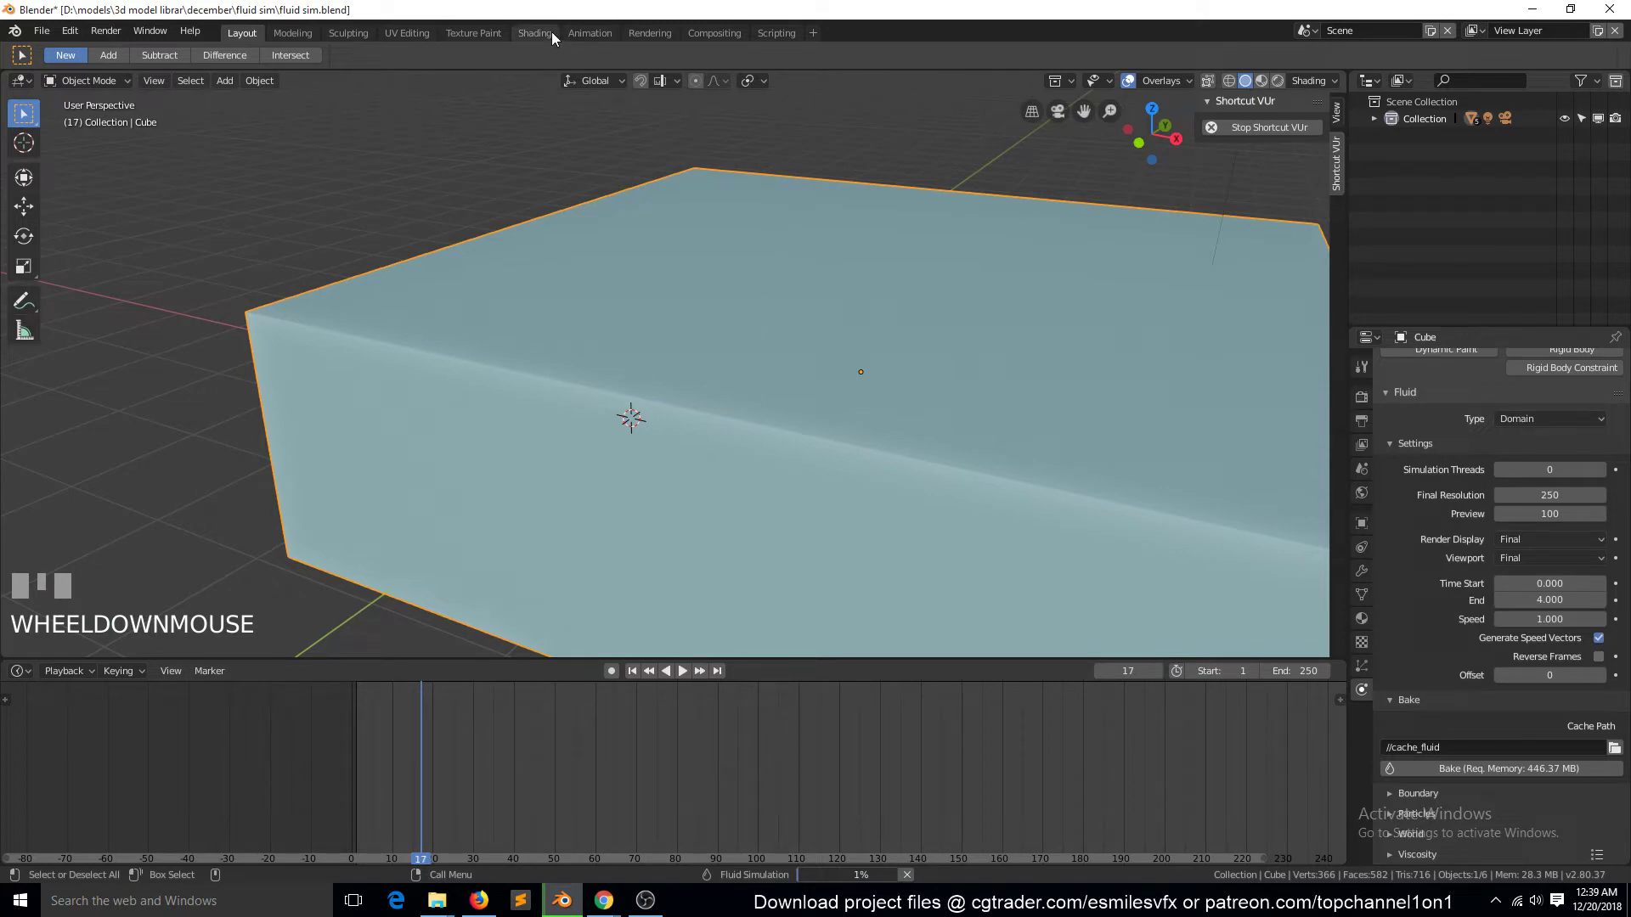
Step: Visit the Shading workspace, step through frames and return to Layout
left_click(583, 192)
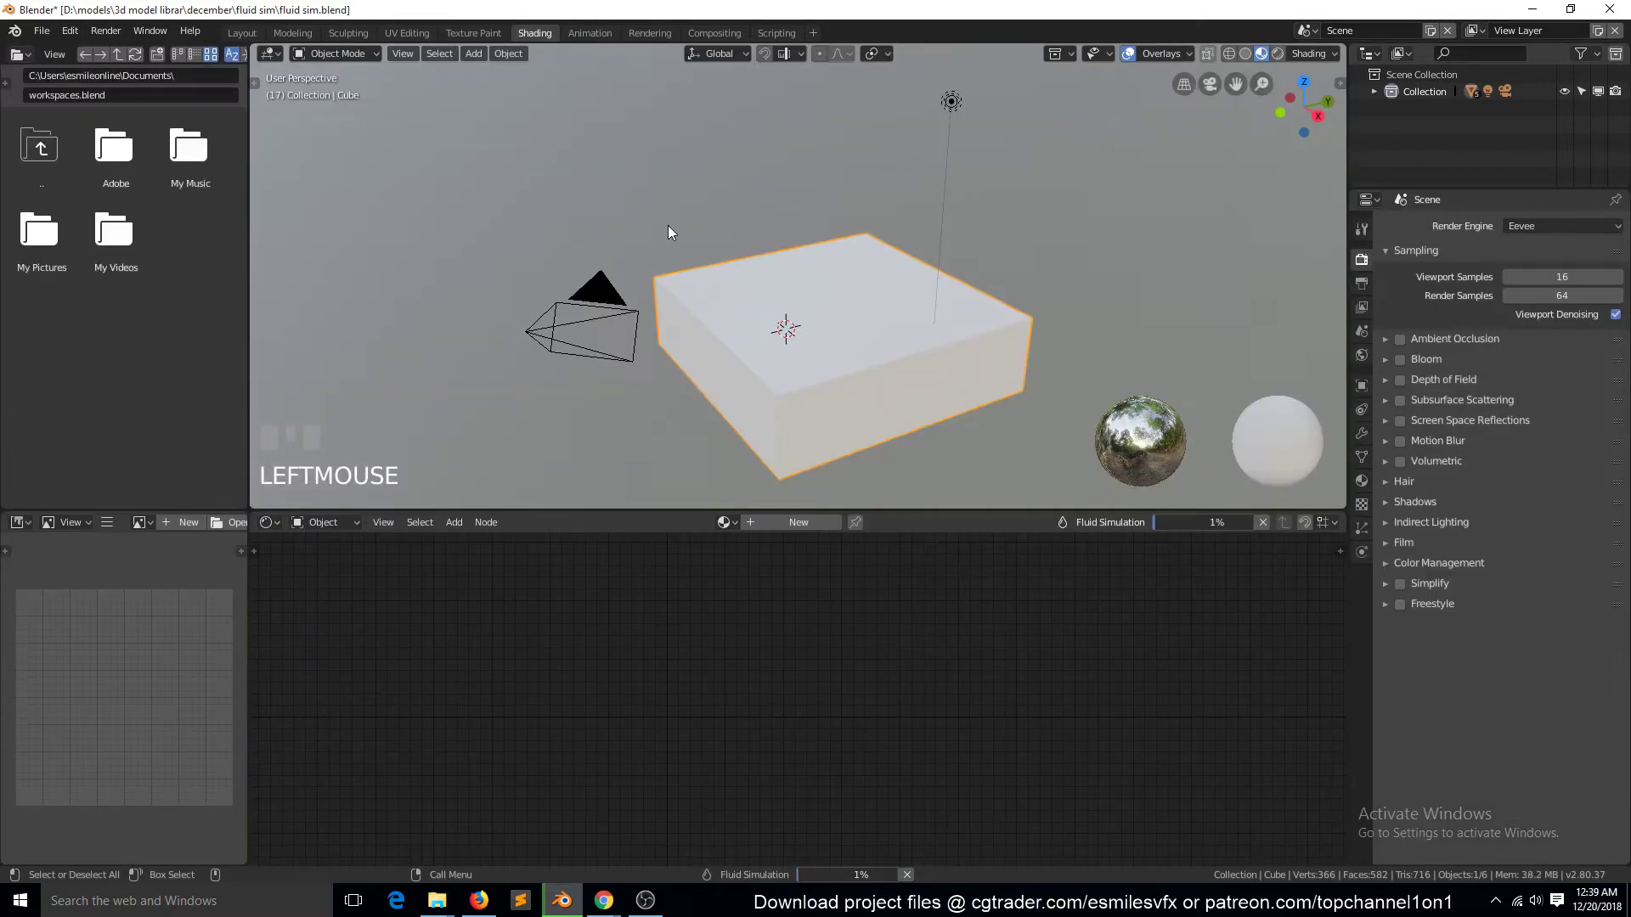
key("Right")
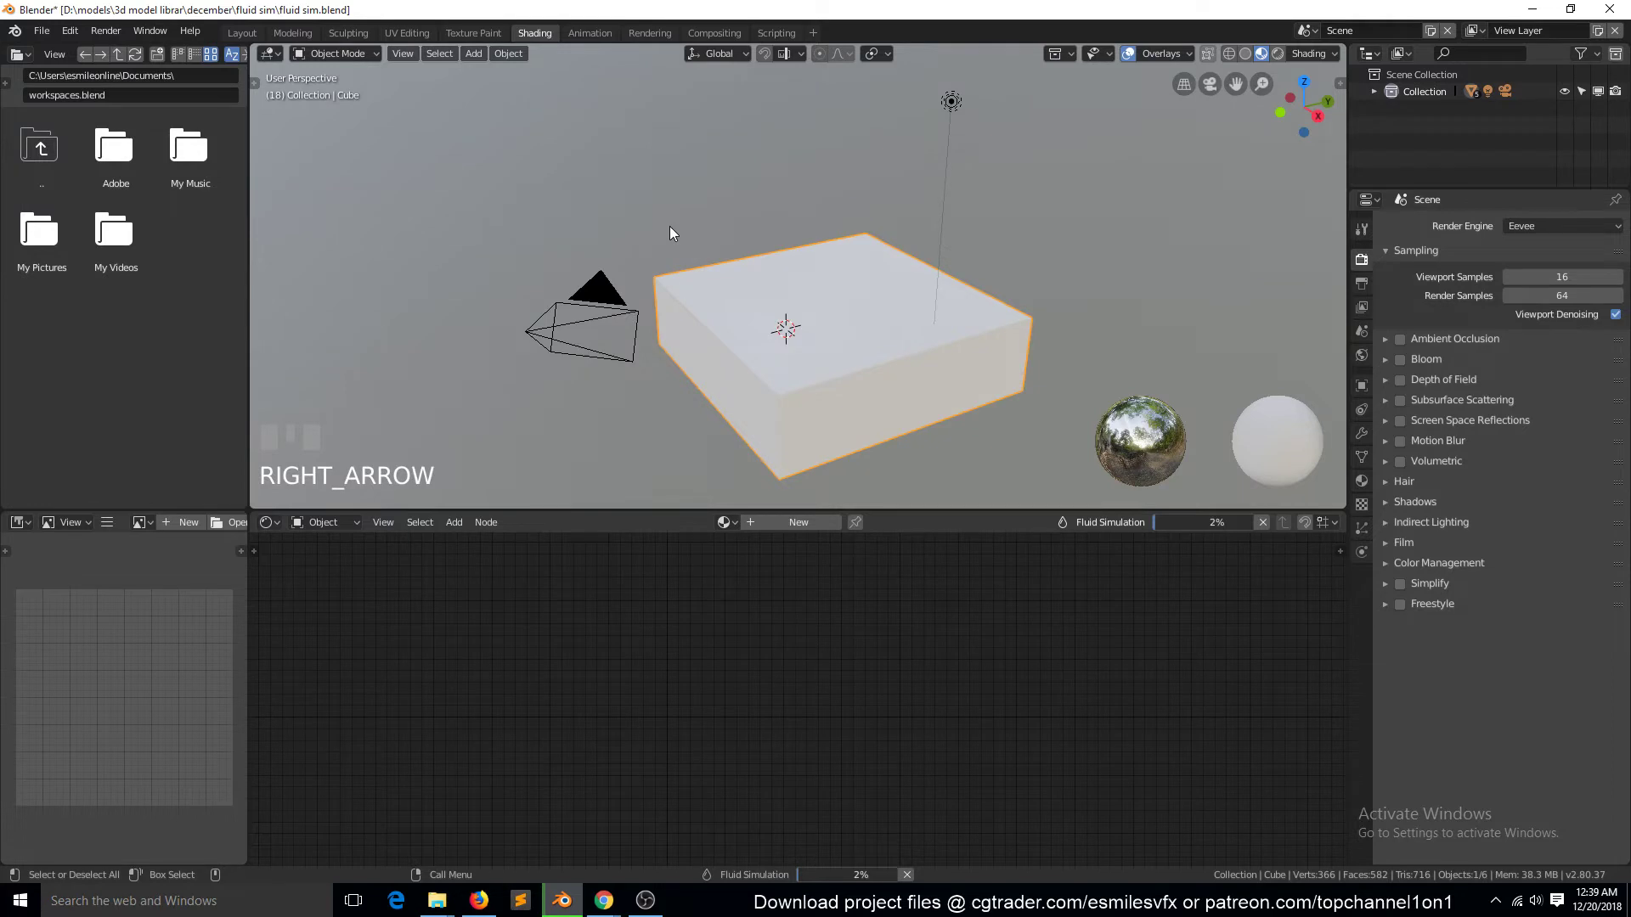
left_click(711, 420)
key("Right")
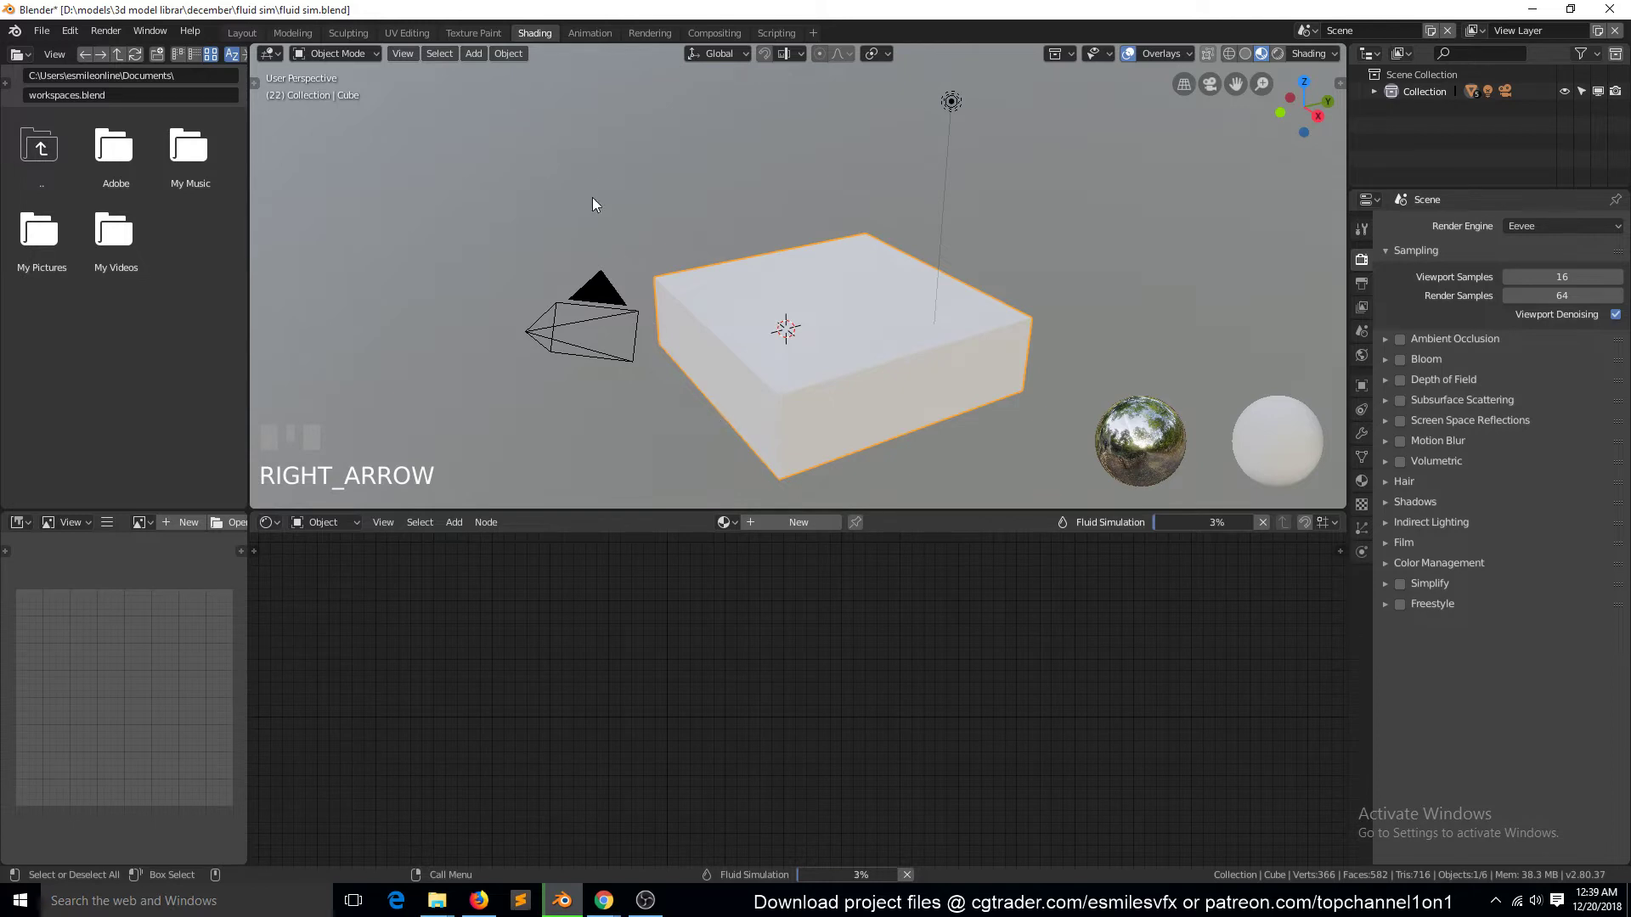
left_click(255, 37)
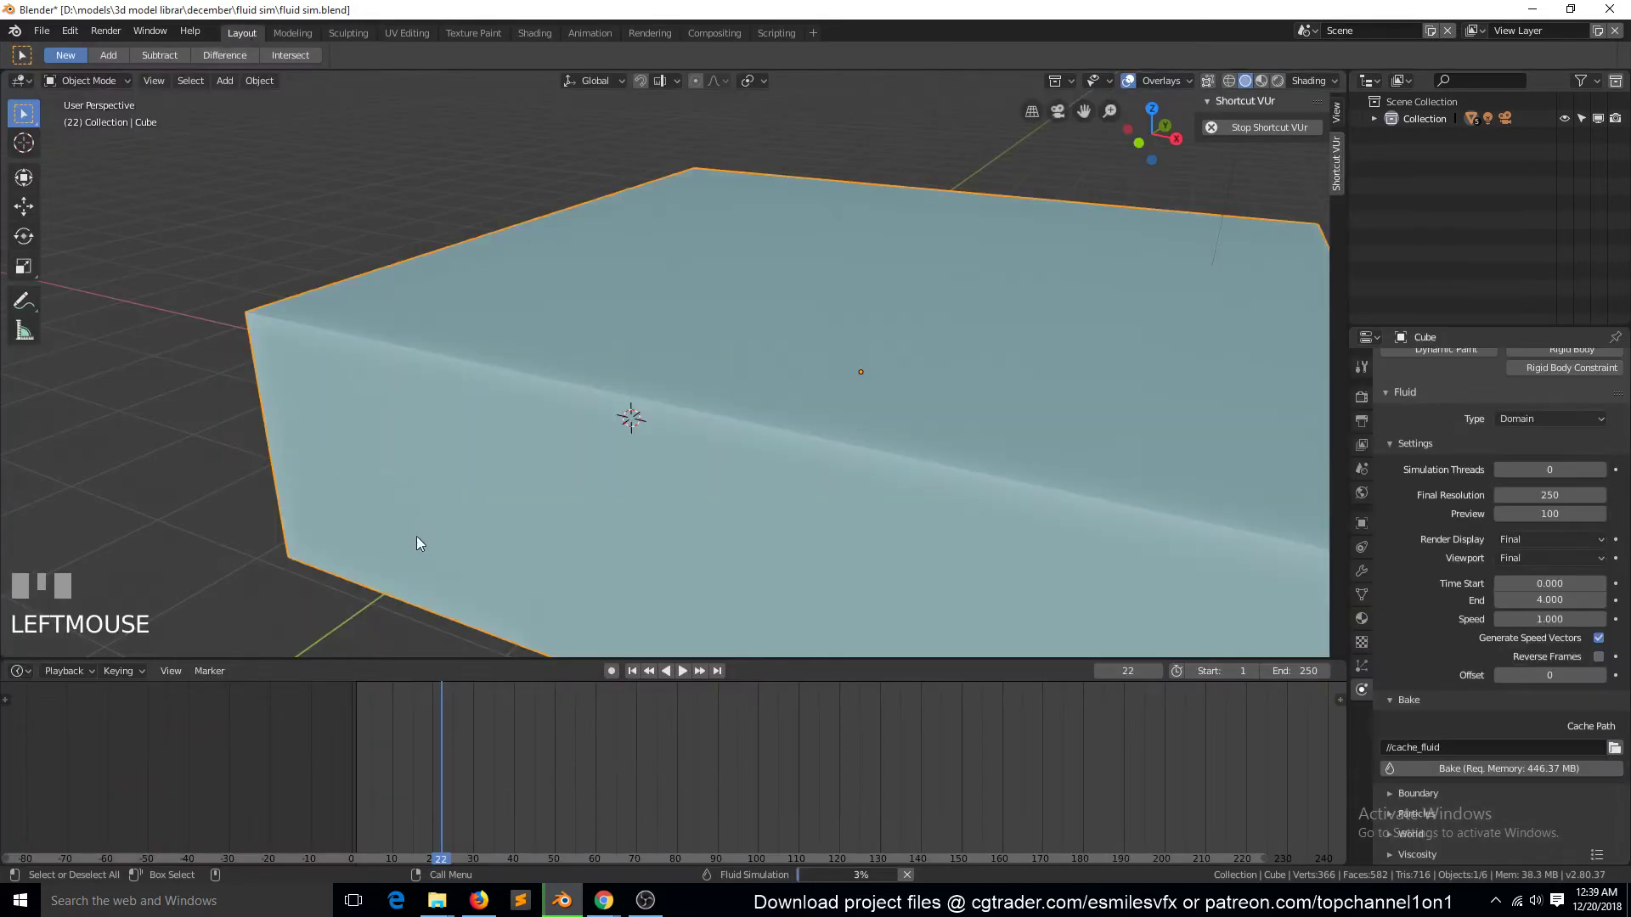
Step: Scrub the timeline and expand the Boundary panel showing Partial Slip 0.2 and surface smoothing 1.8
left_click(404, 758)
left_click(375, 762)
left_click_drag(384, 763, 534, 481)
scroll("up", 3)
key("`")
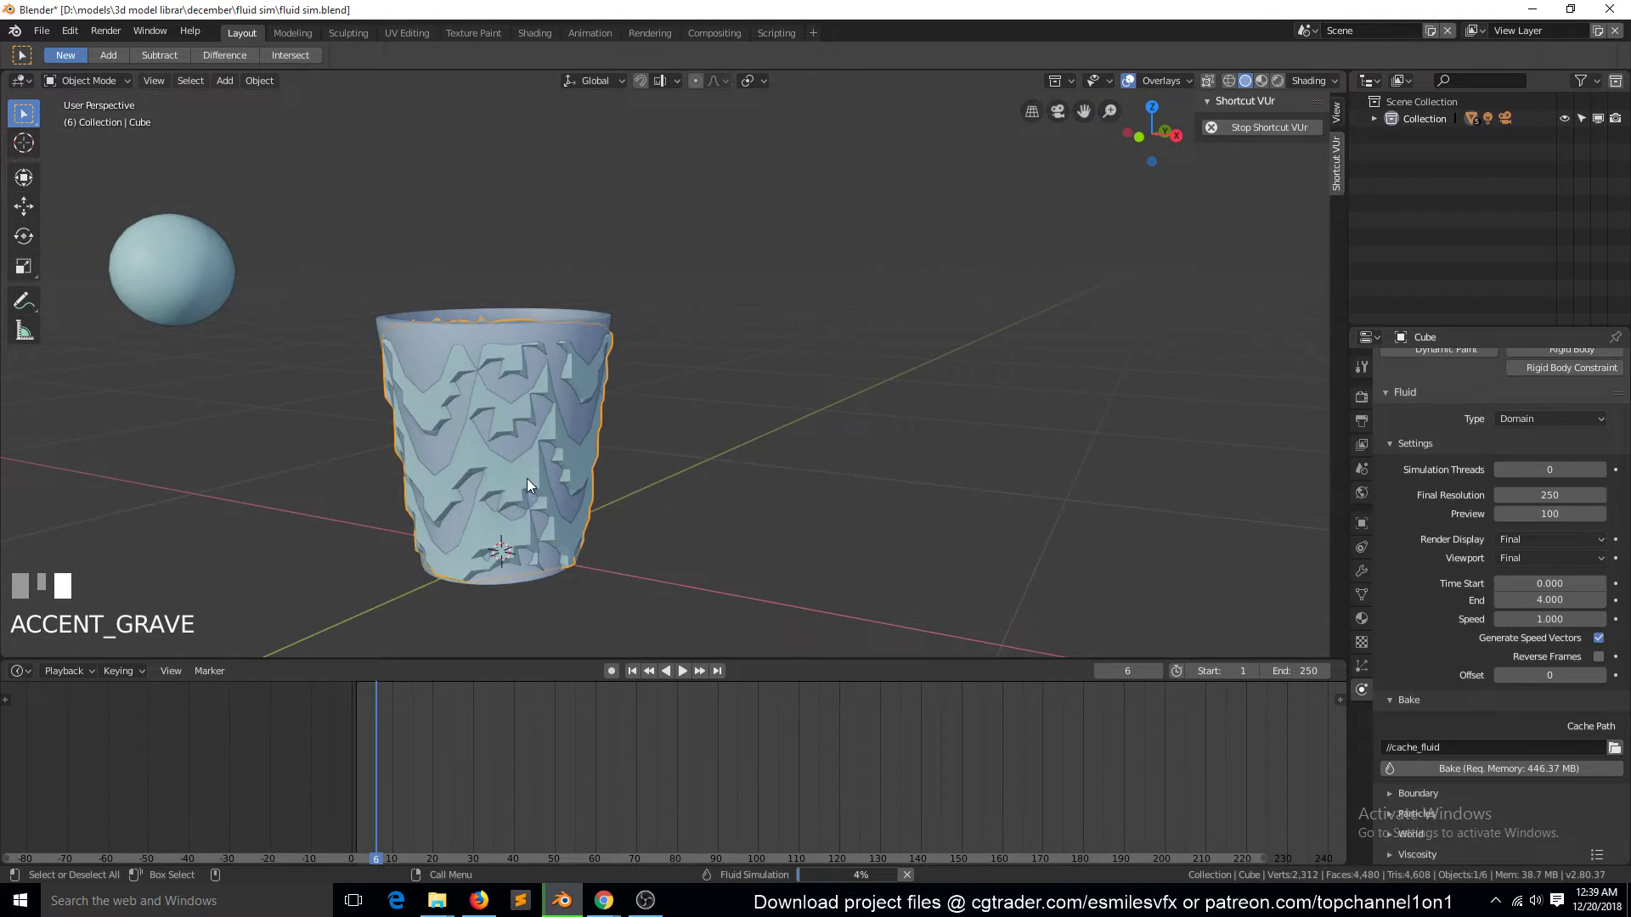
key("Escape")
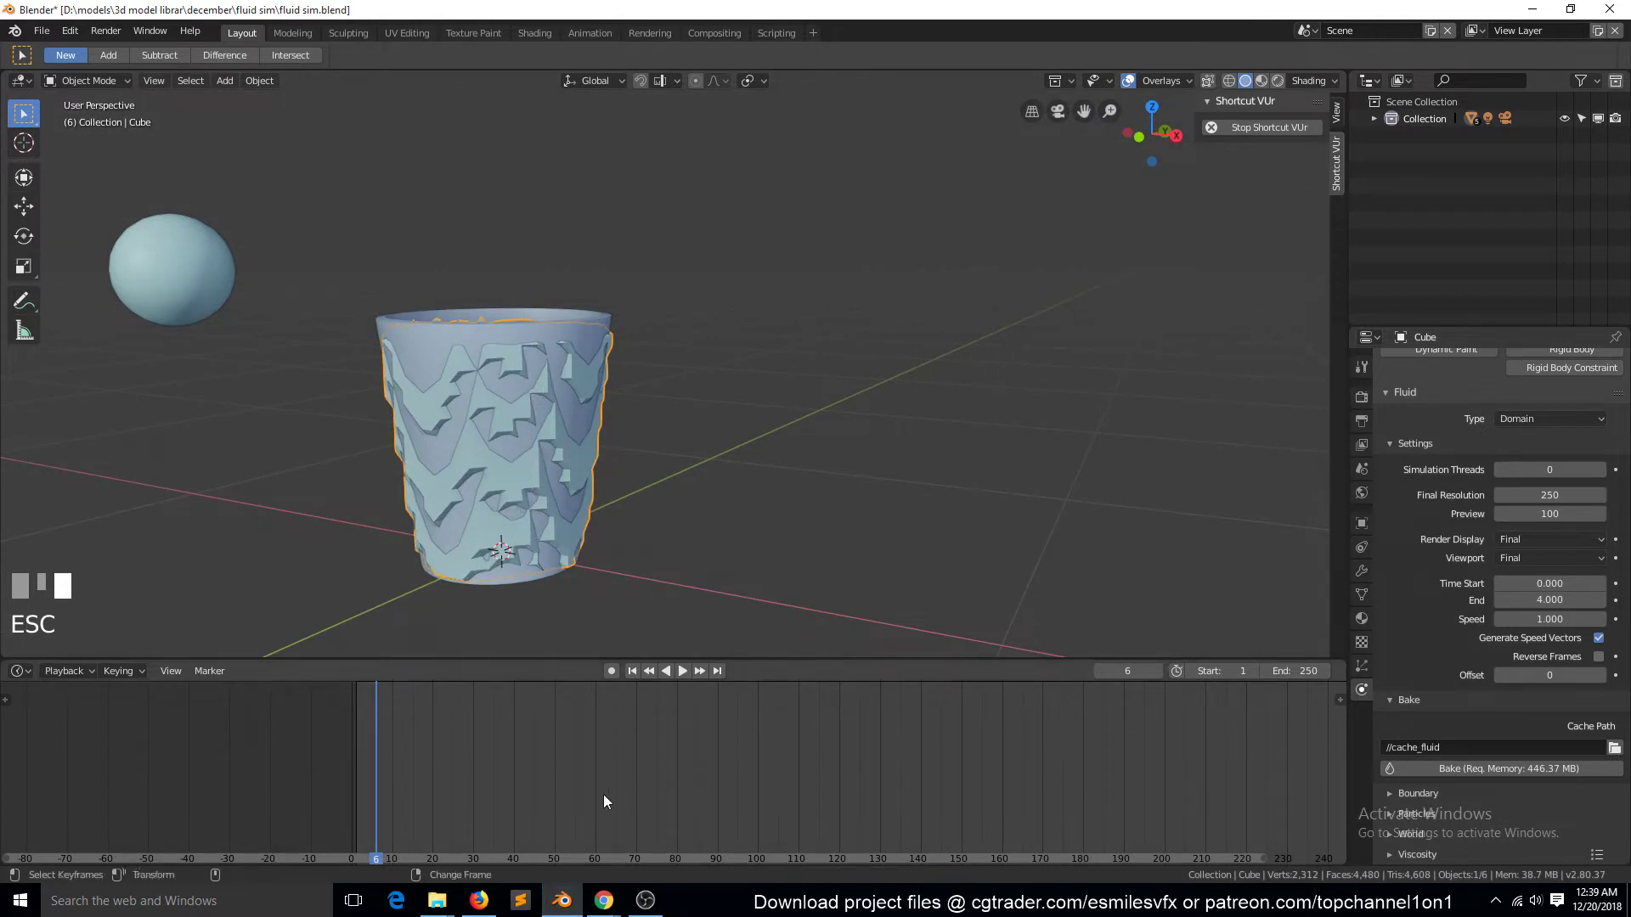
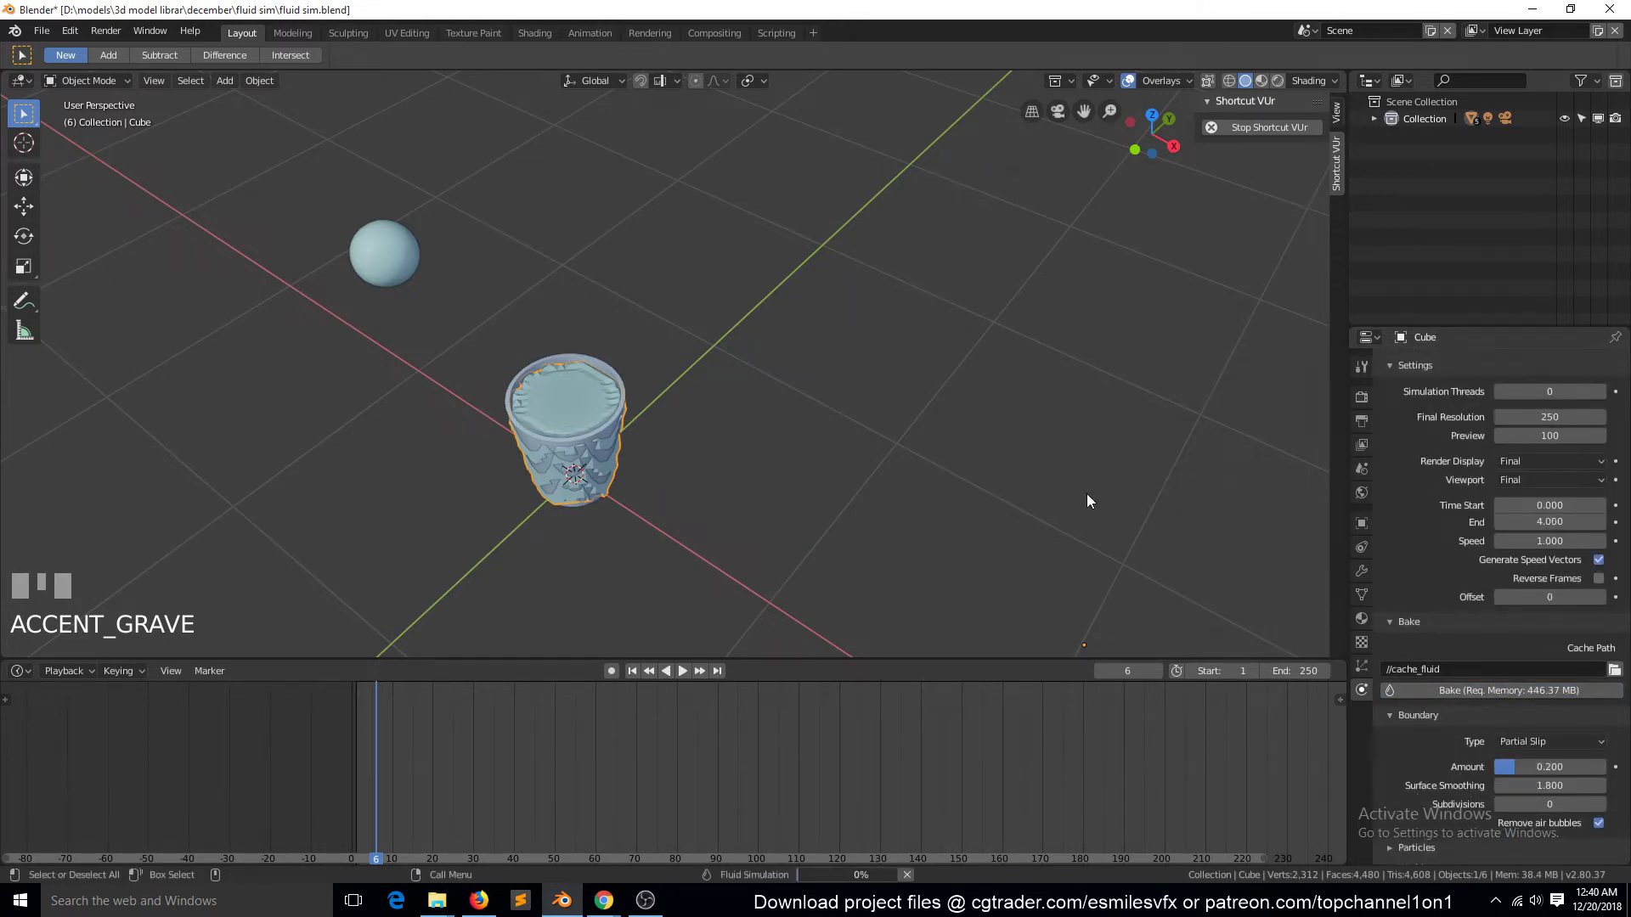
Step: Assign Material.001 with a Principled BSDF to the cup and save the blend file
scroll("up", 3)
left_click_drag(809, 437, 653, 258)
scroll("down", 3)
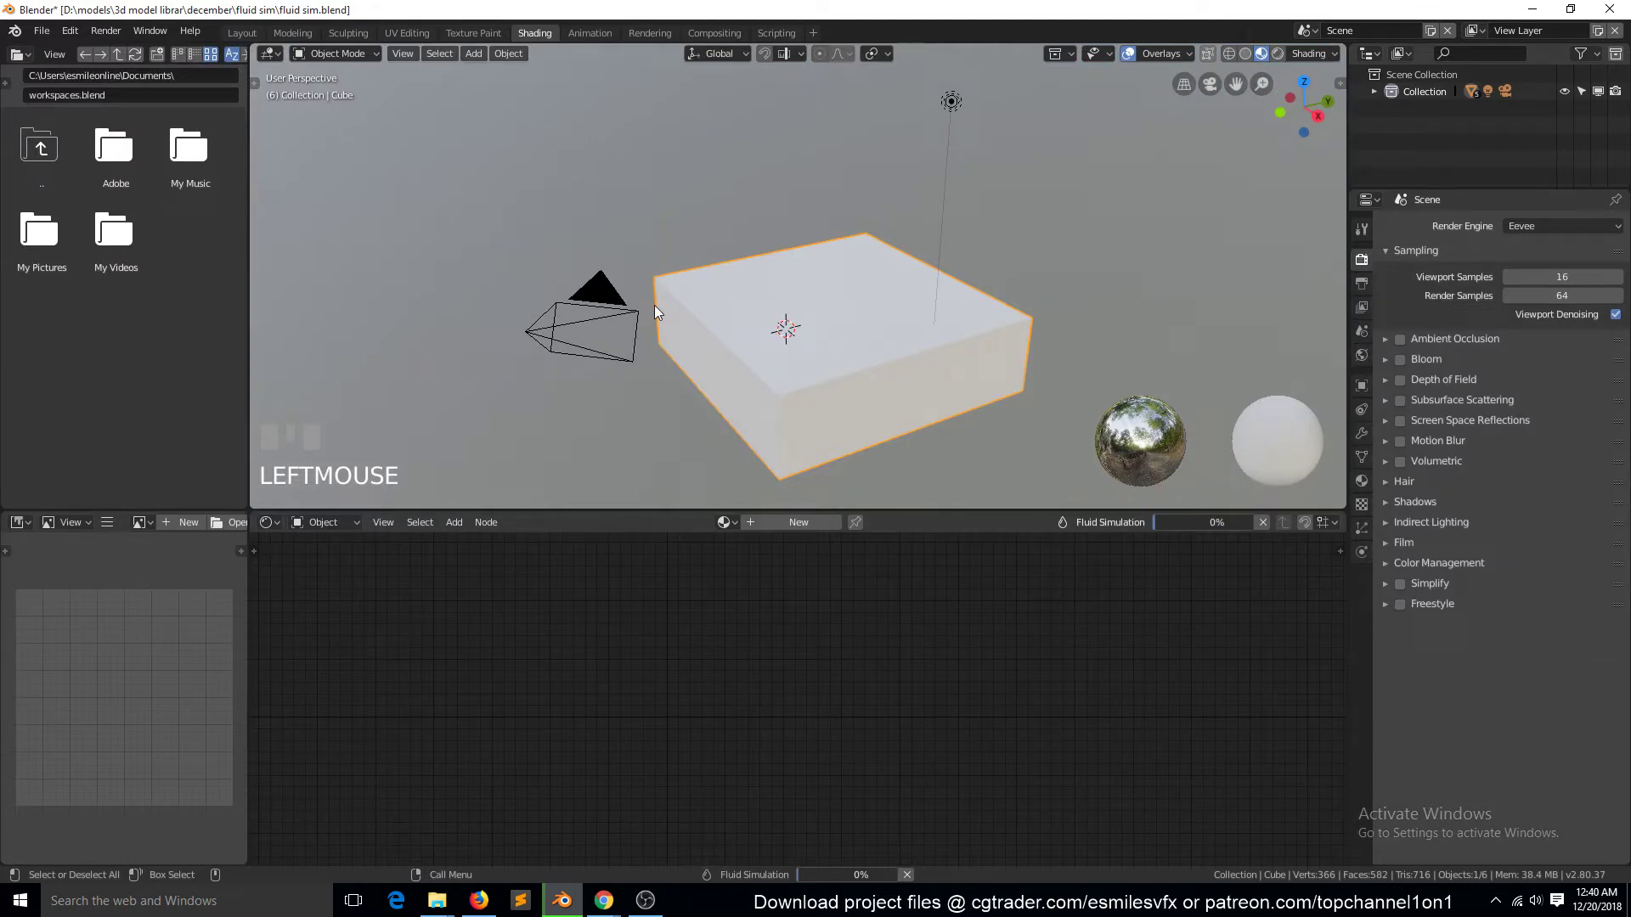
key("h")
scroll("up", 3)
left_click(786, 456)
key("KP_Decimal")
left_click(790, 546)
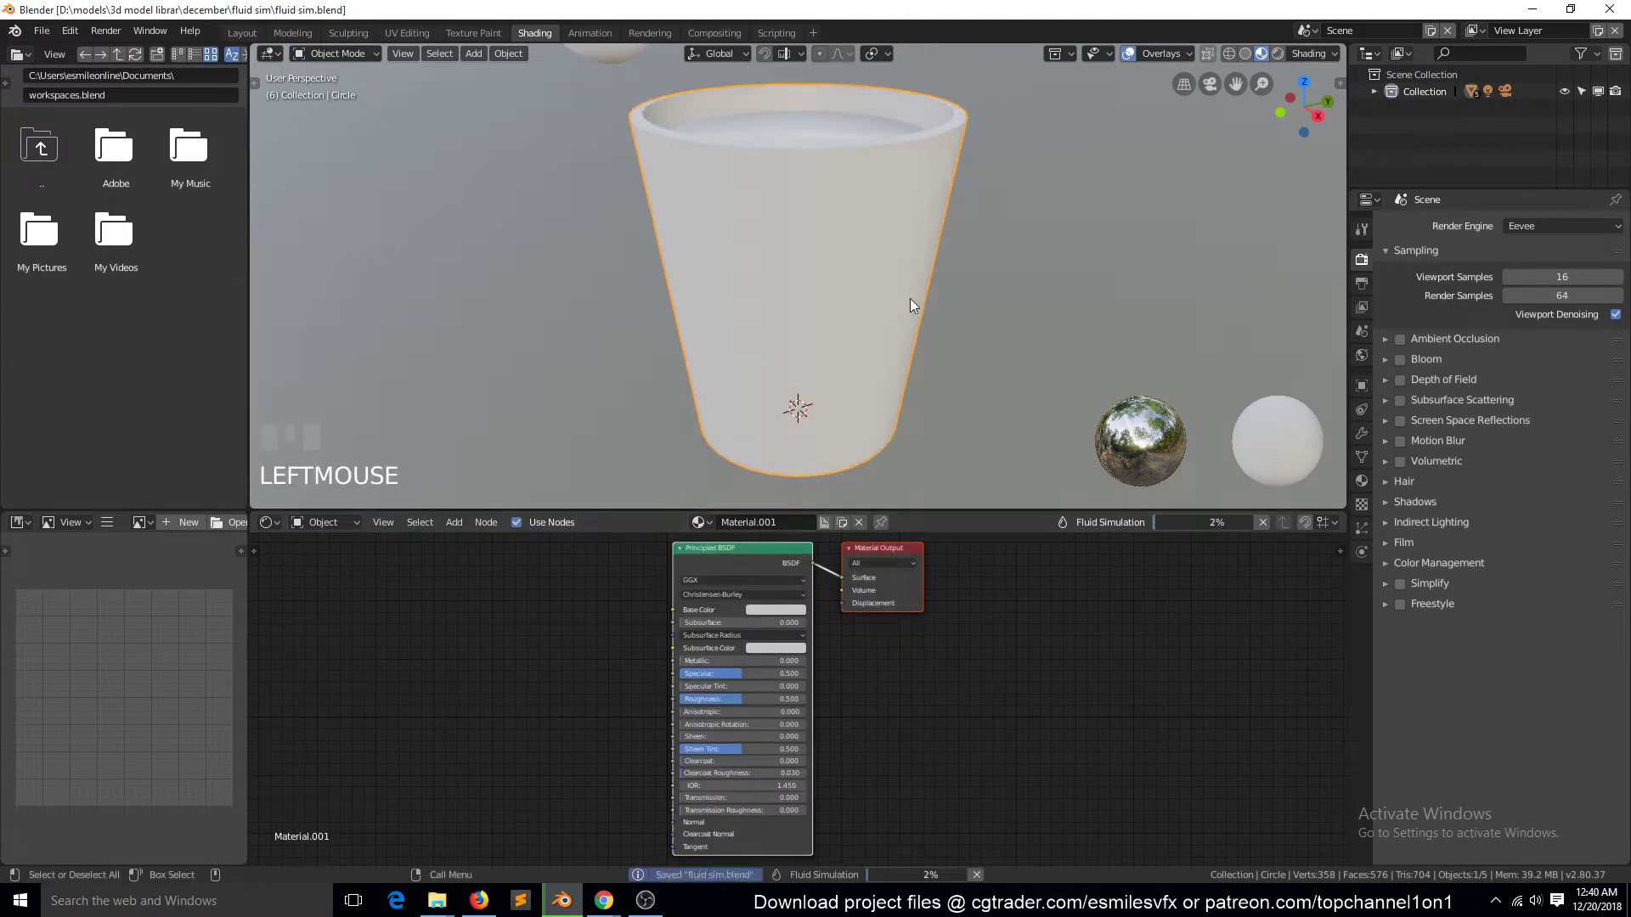
key("ctrl+s")
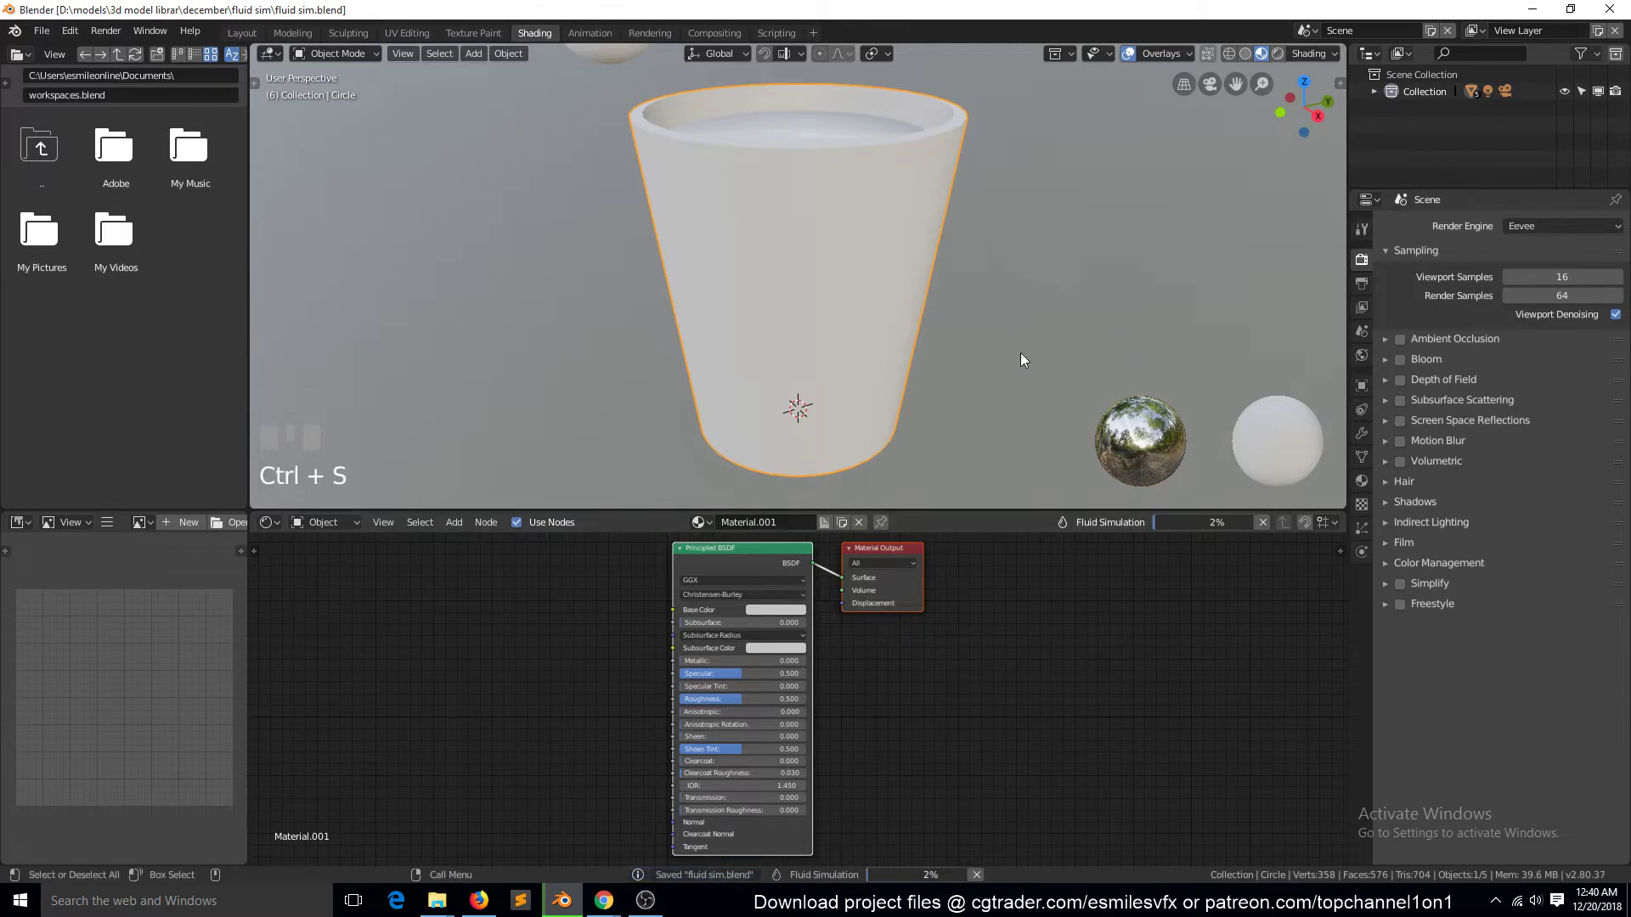
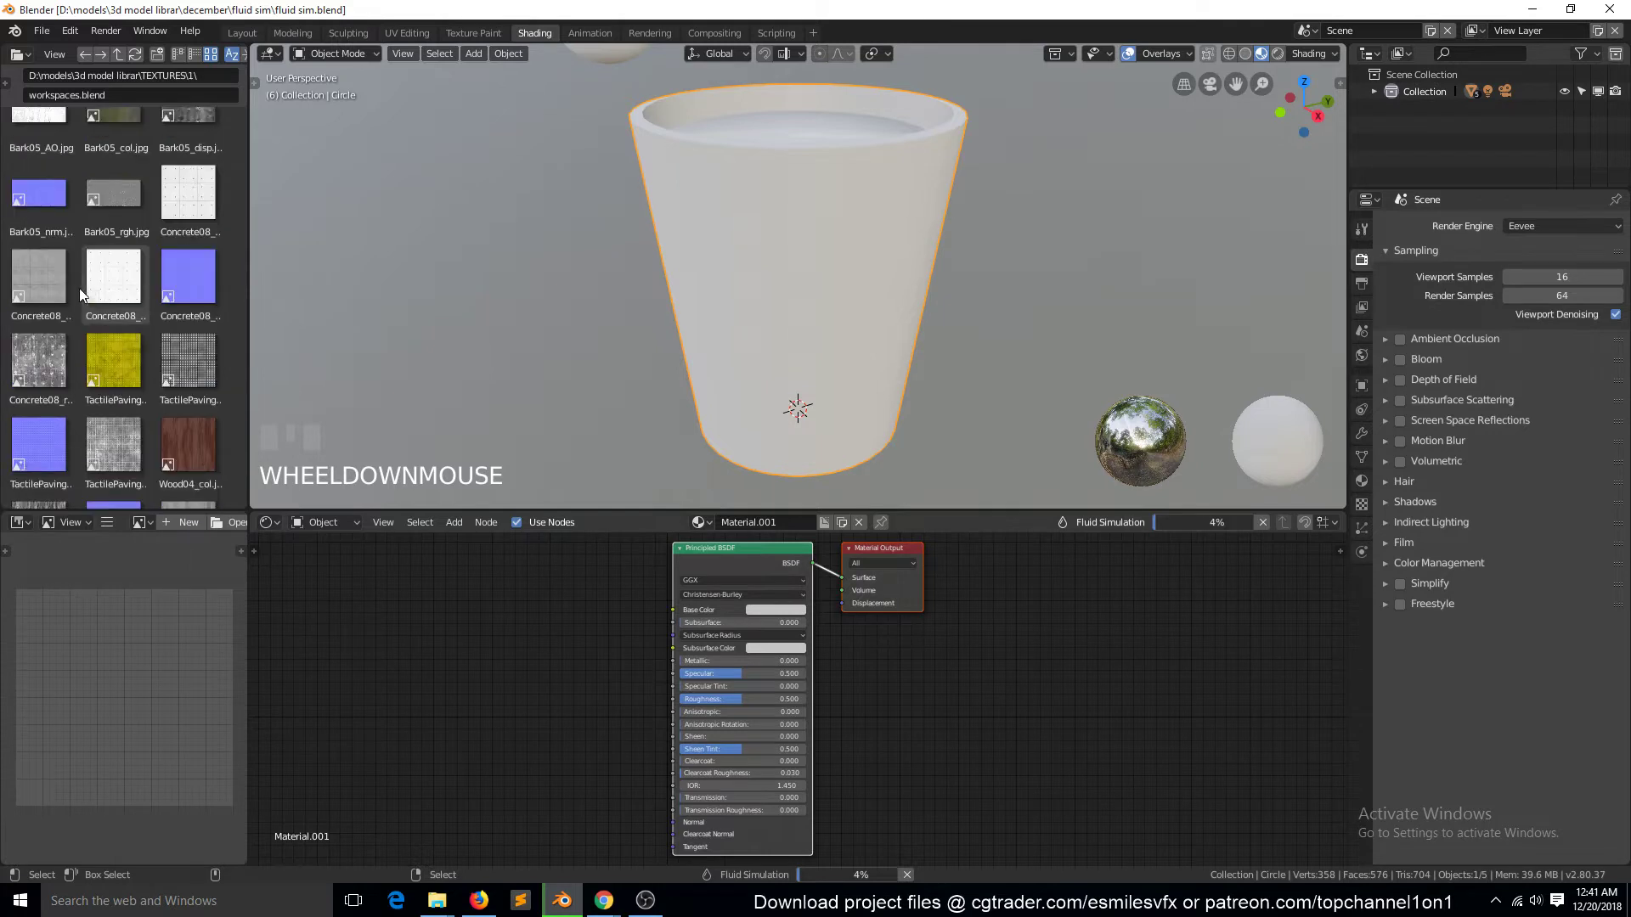
Step: Browse the texture library folder in the file browser
scroll("up", 3)
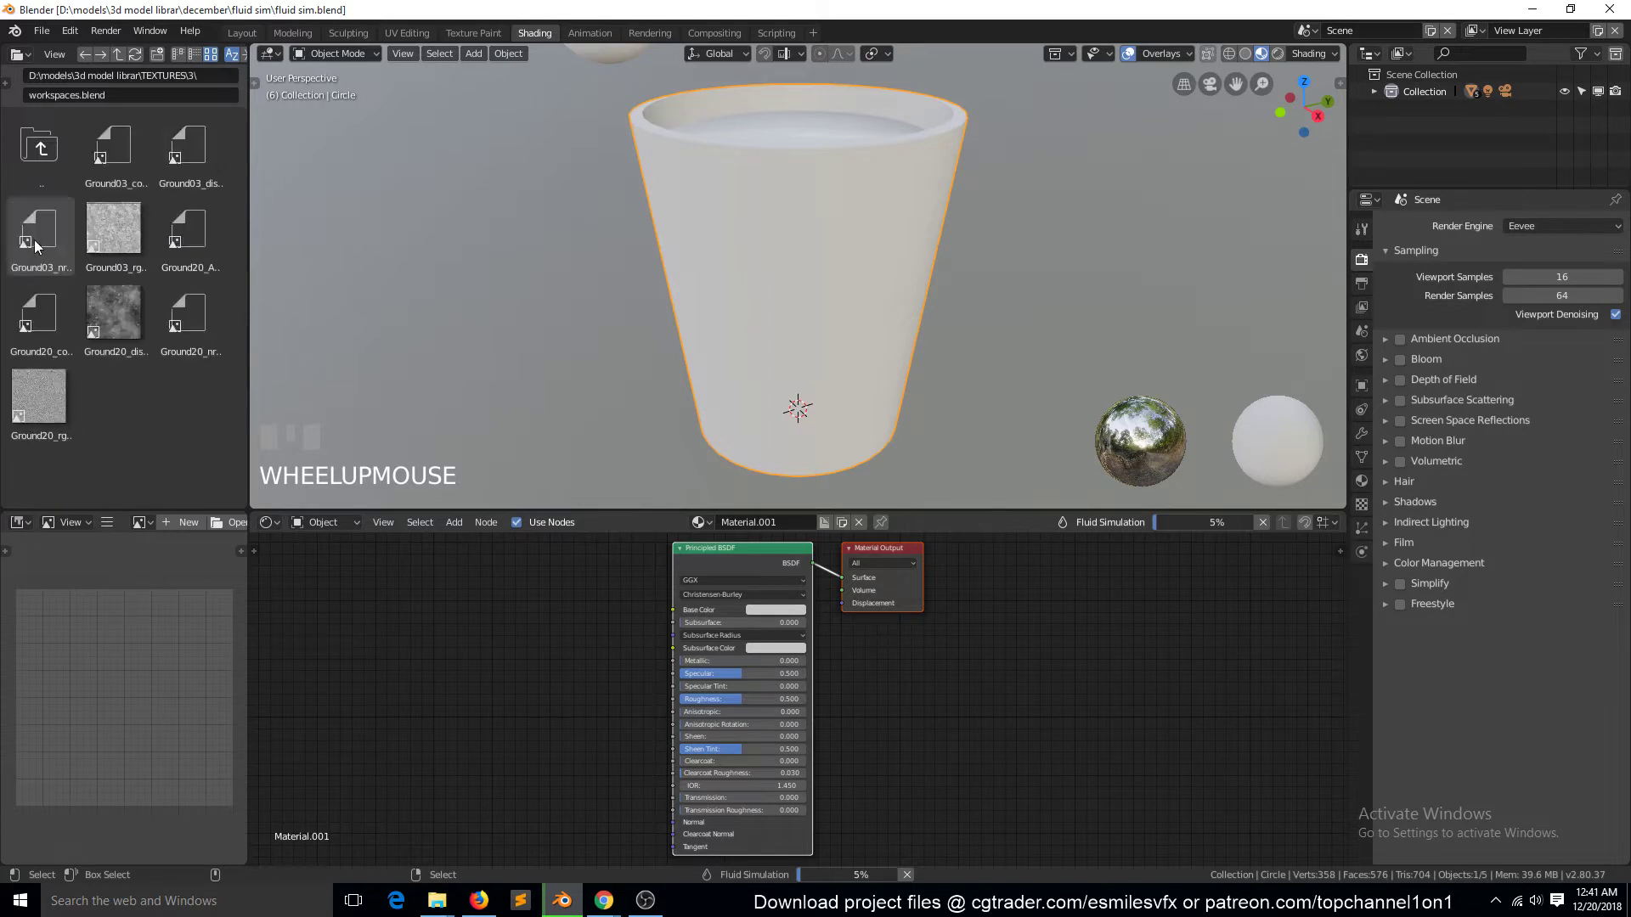
left_click(78, 181)
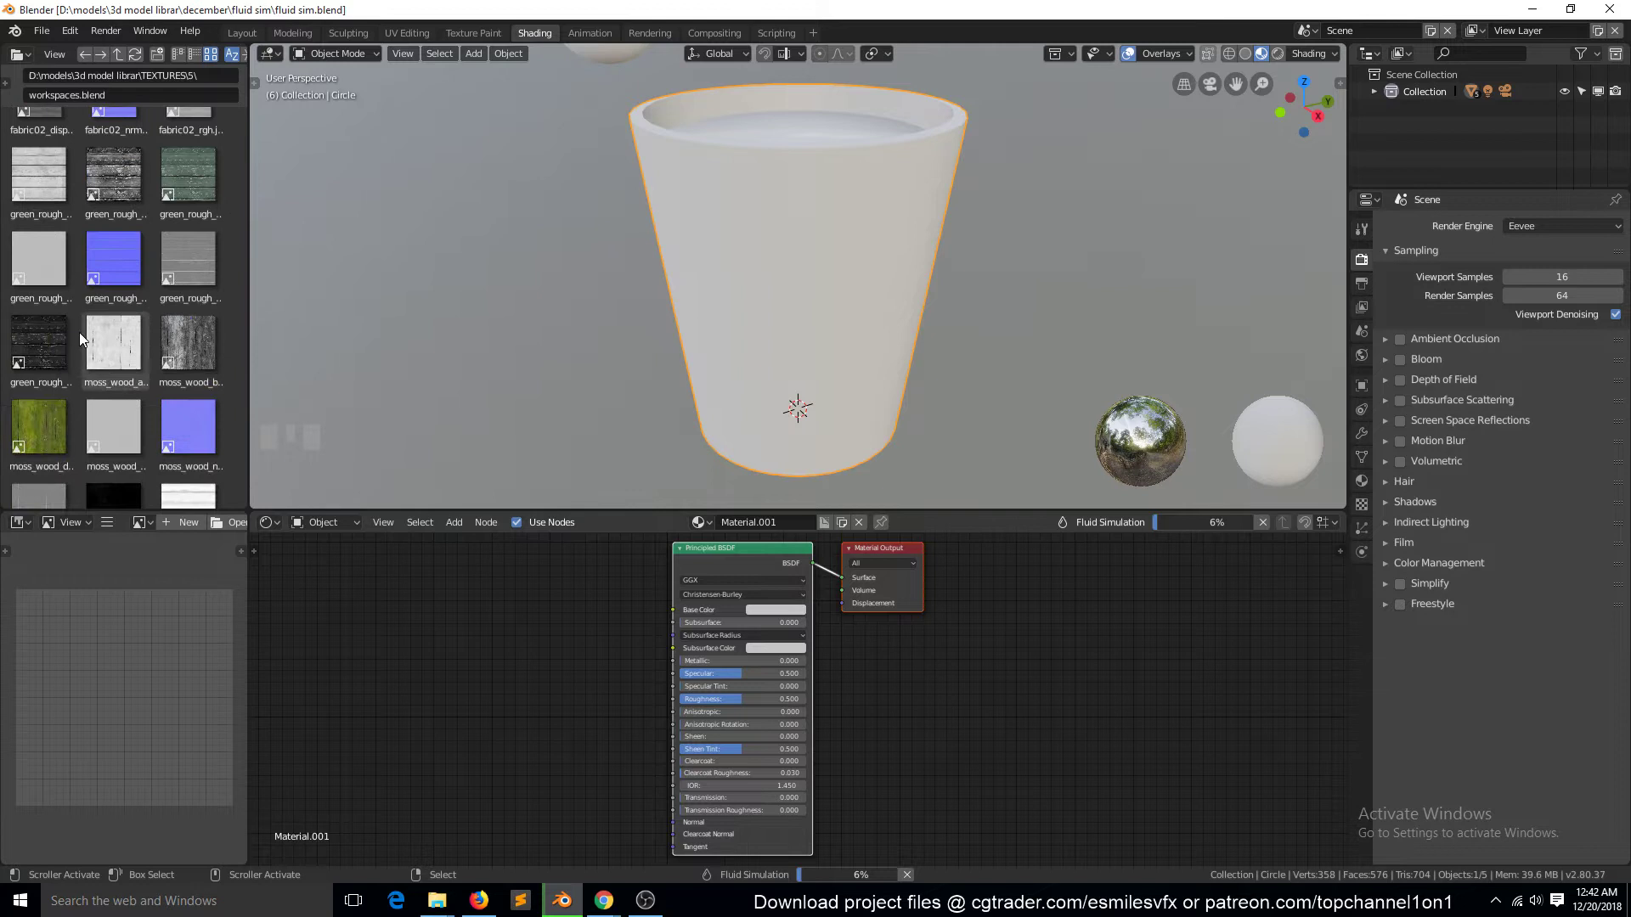
scroll("down", 3)
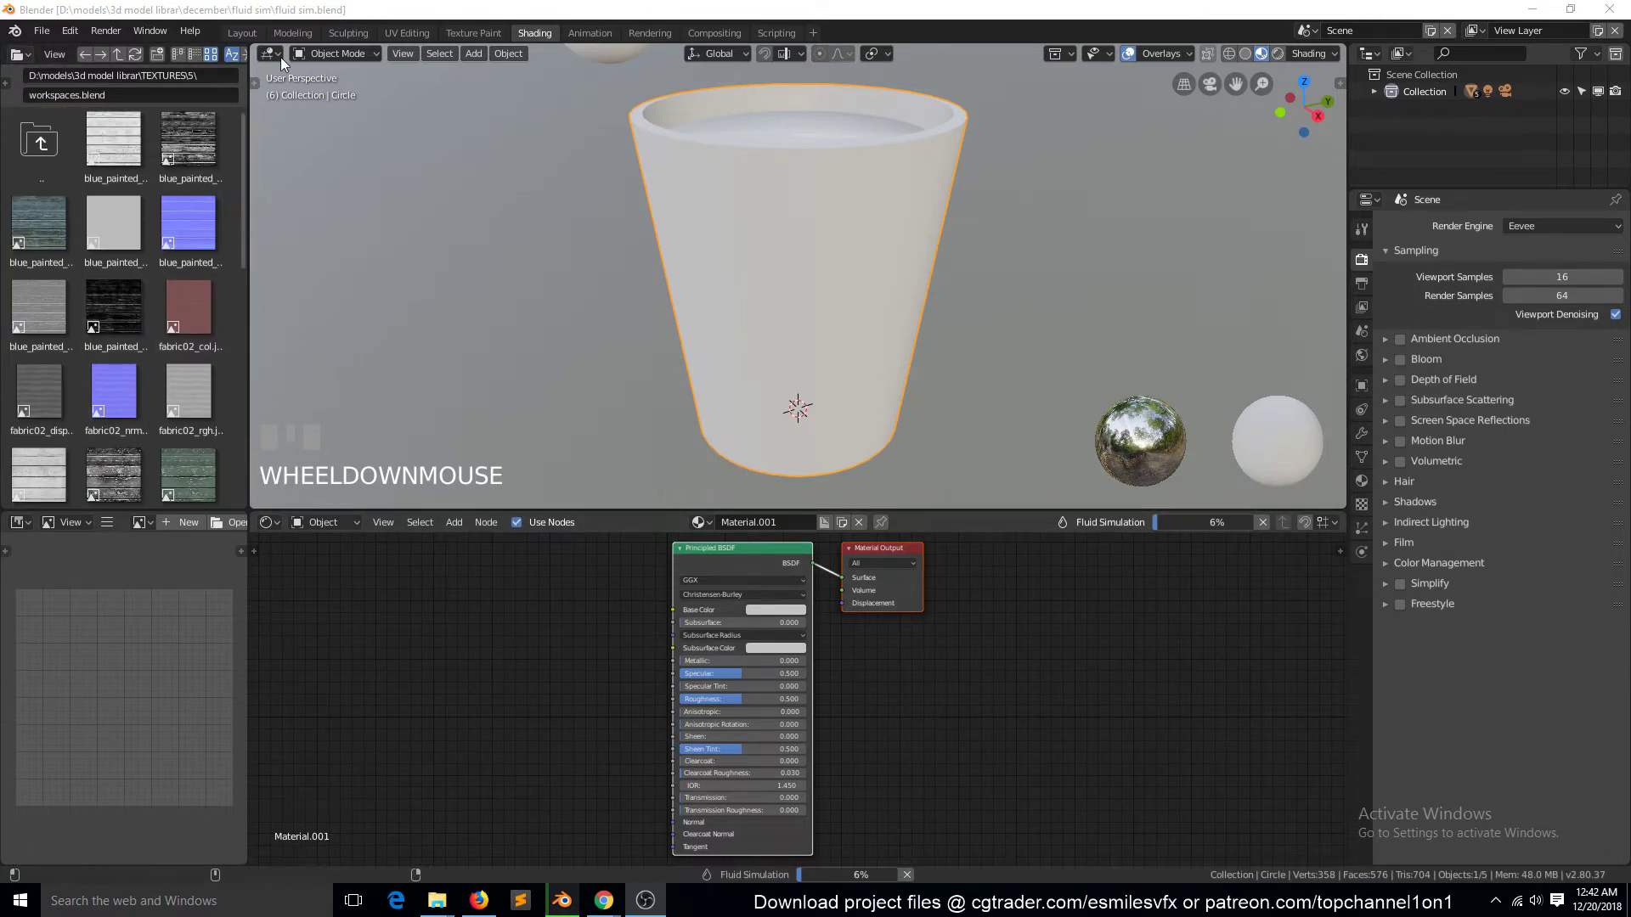
Step: Return to Layout and review the domain Cube's Fluid settings: Final Resolution 250, End 4.0
left_click(244, 39)
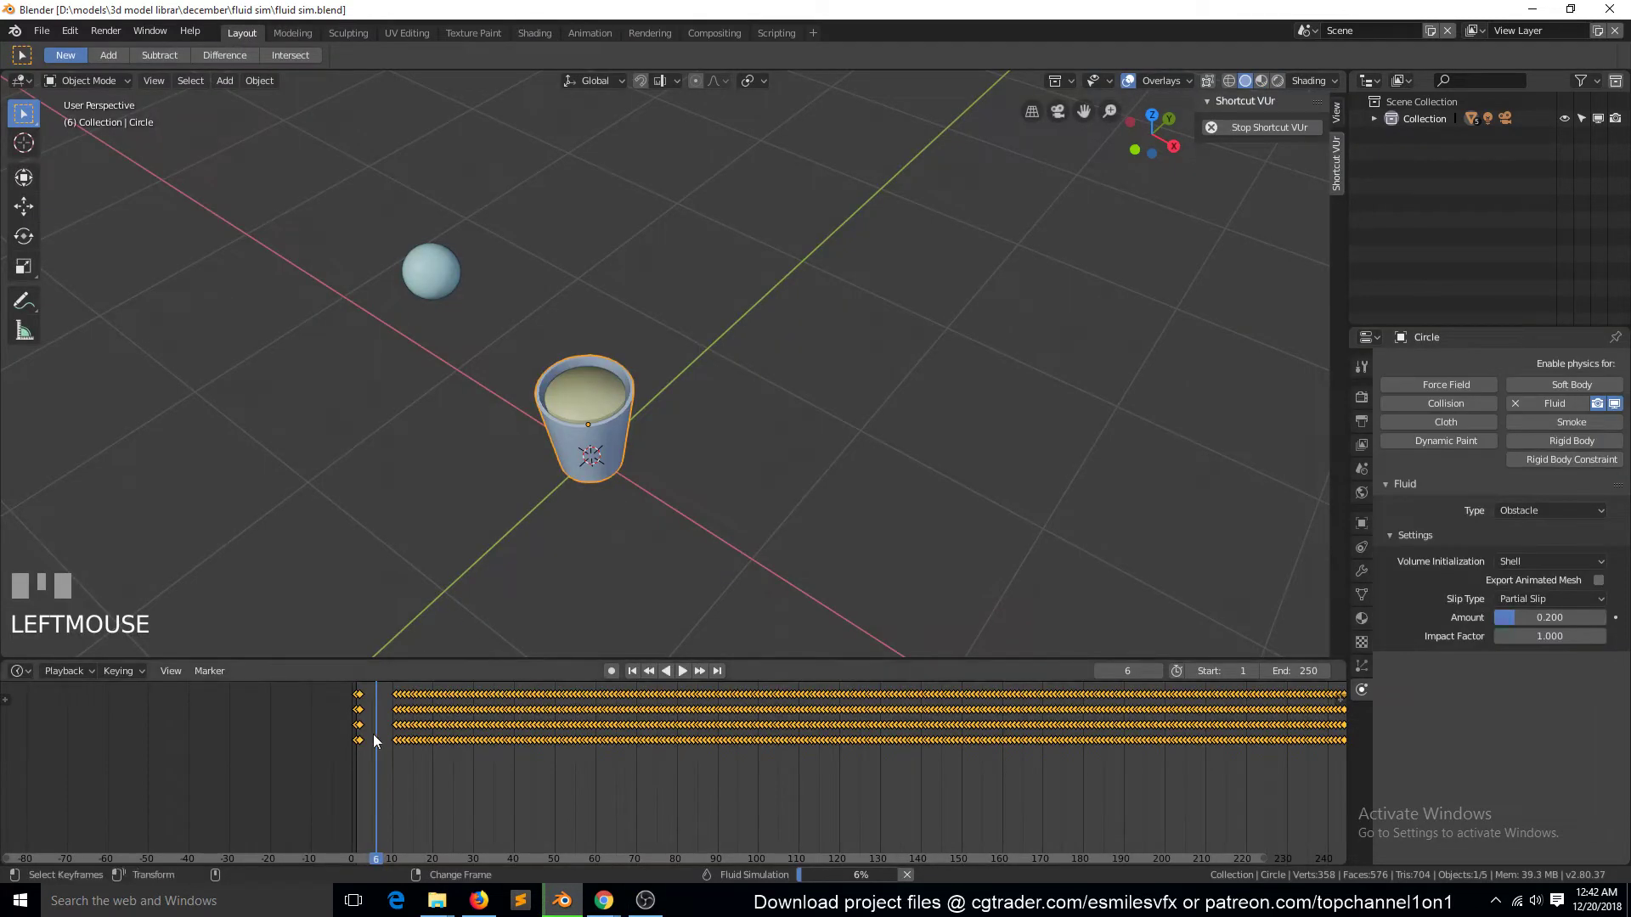
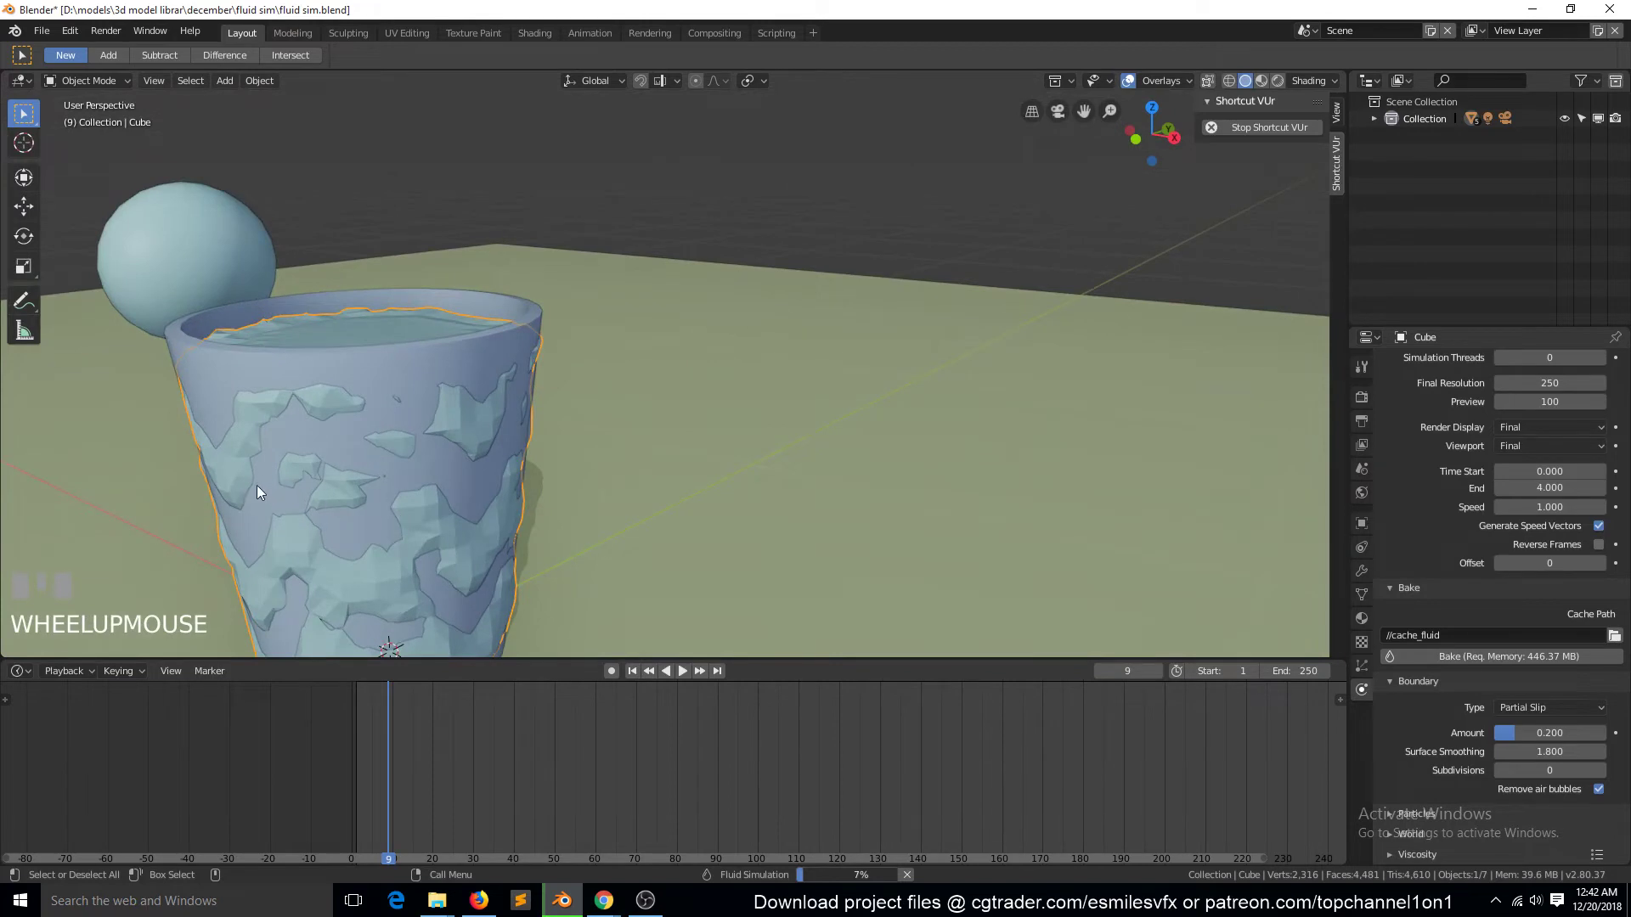
scroll("down", 3)
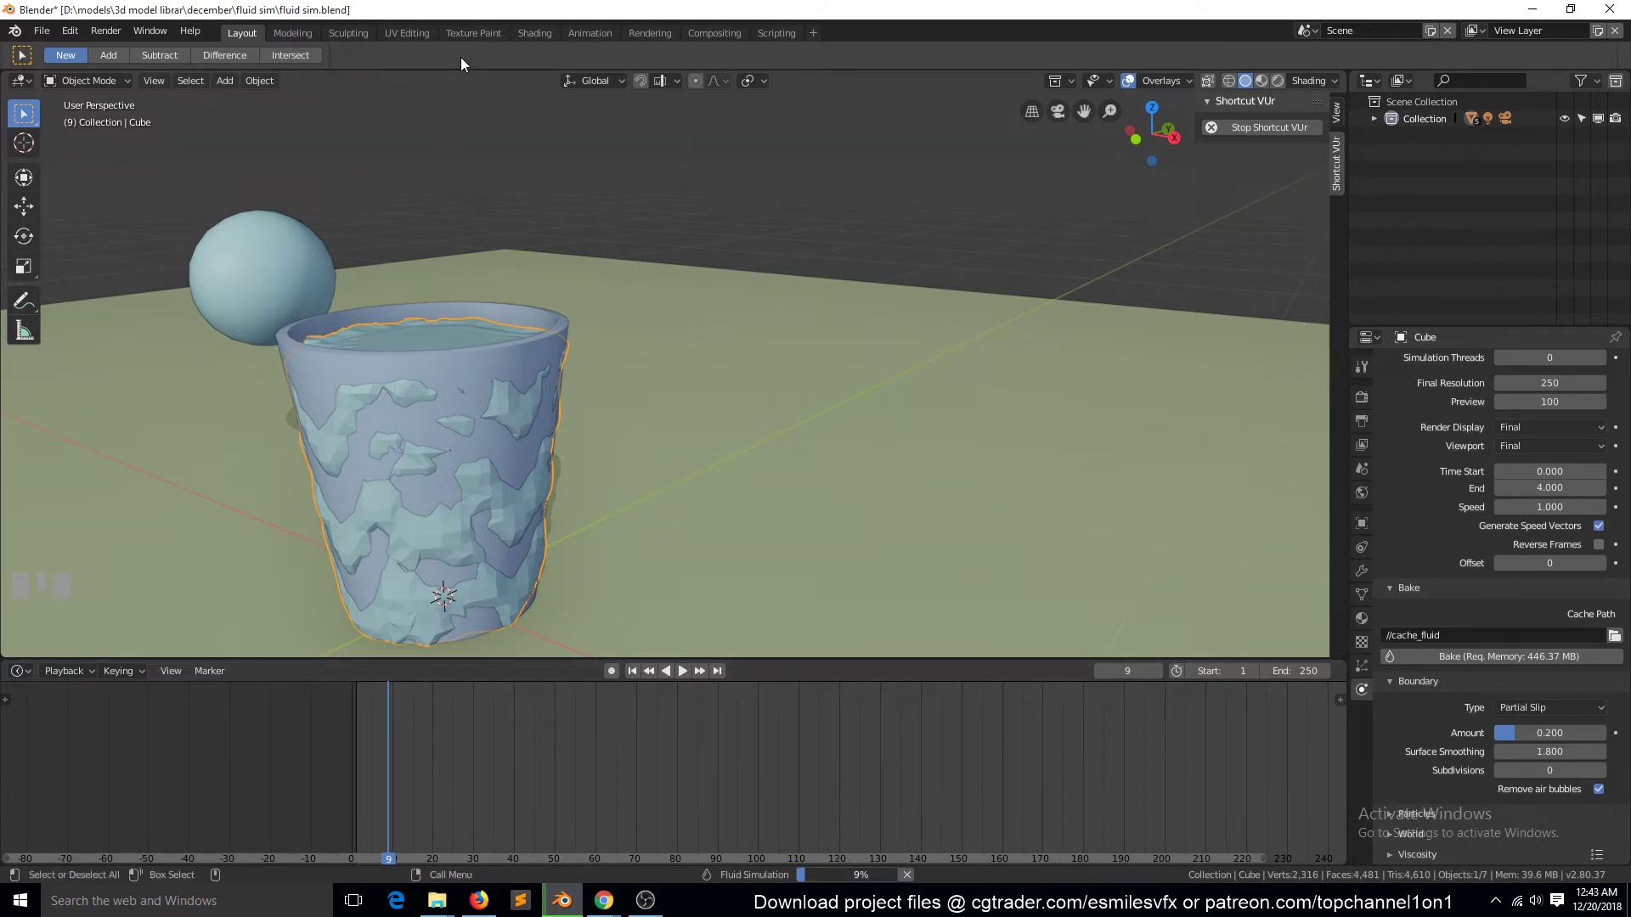
left_click_drag(403, 755, 468, 464)
Step: Scrub the timeline to frame 11 and beyond to check the cup tipping over
key("`")
right_click(399, 701)
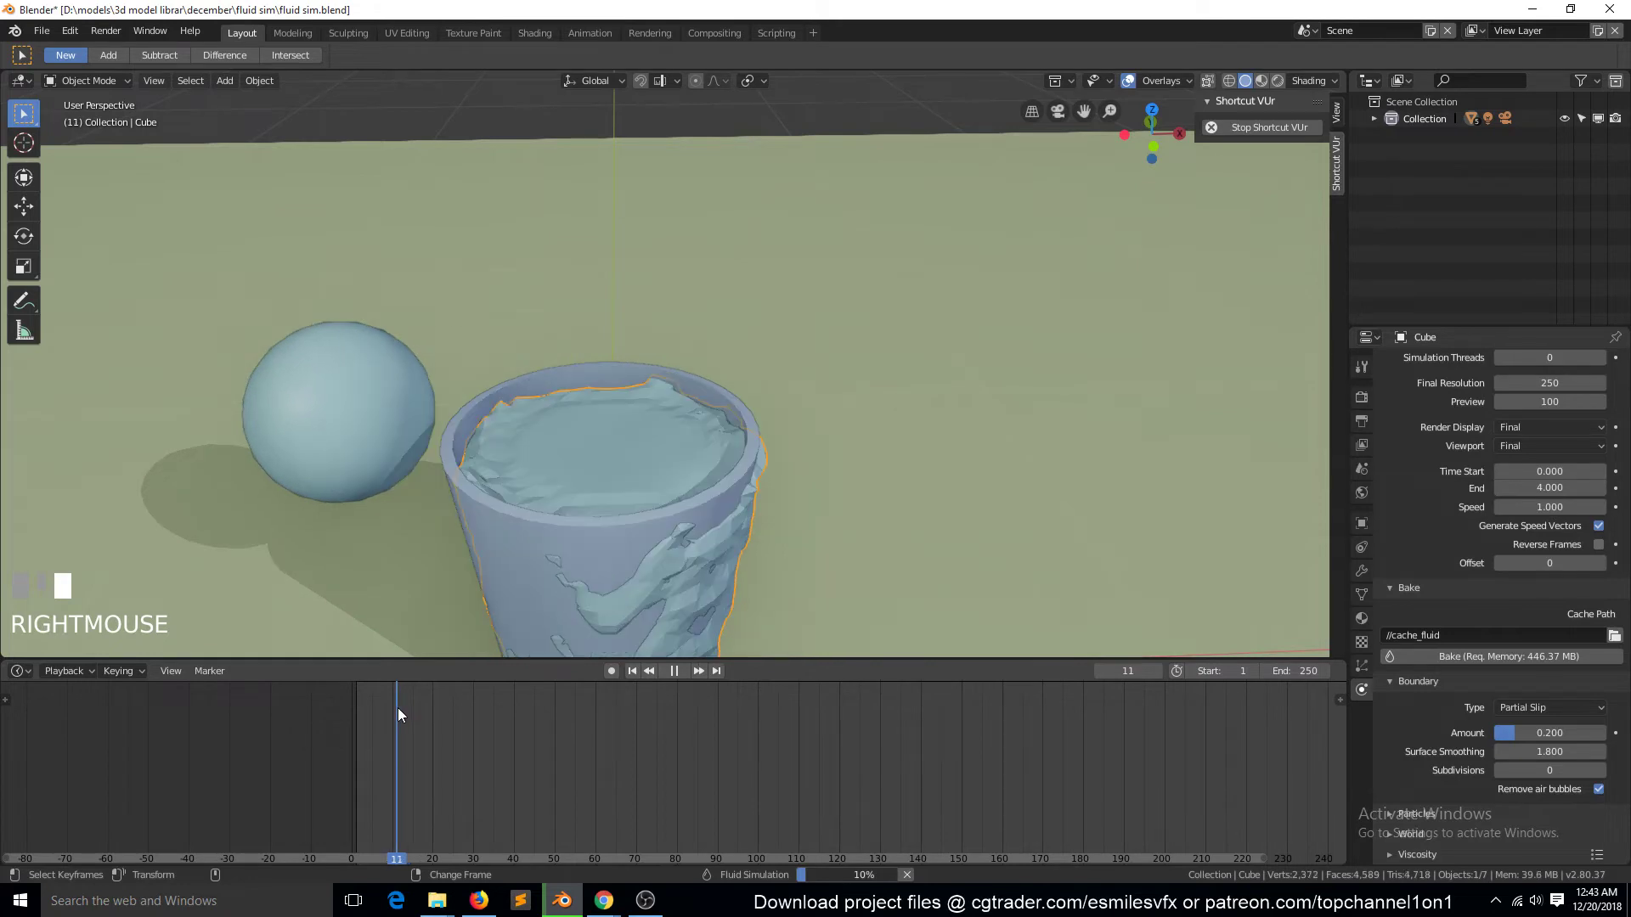
right_click(407, 710)
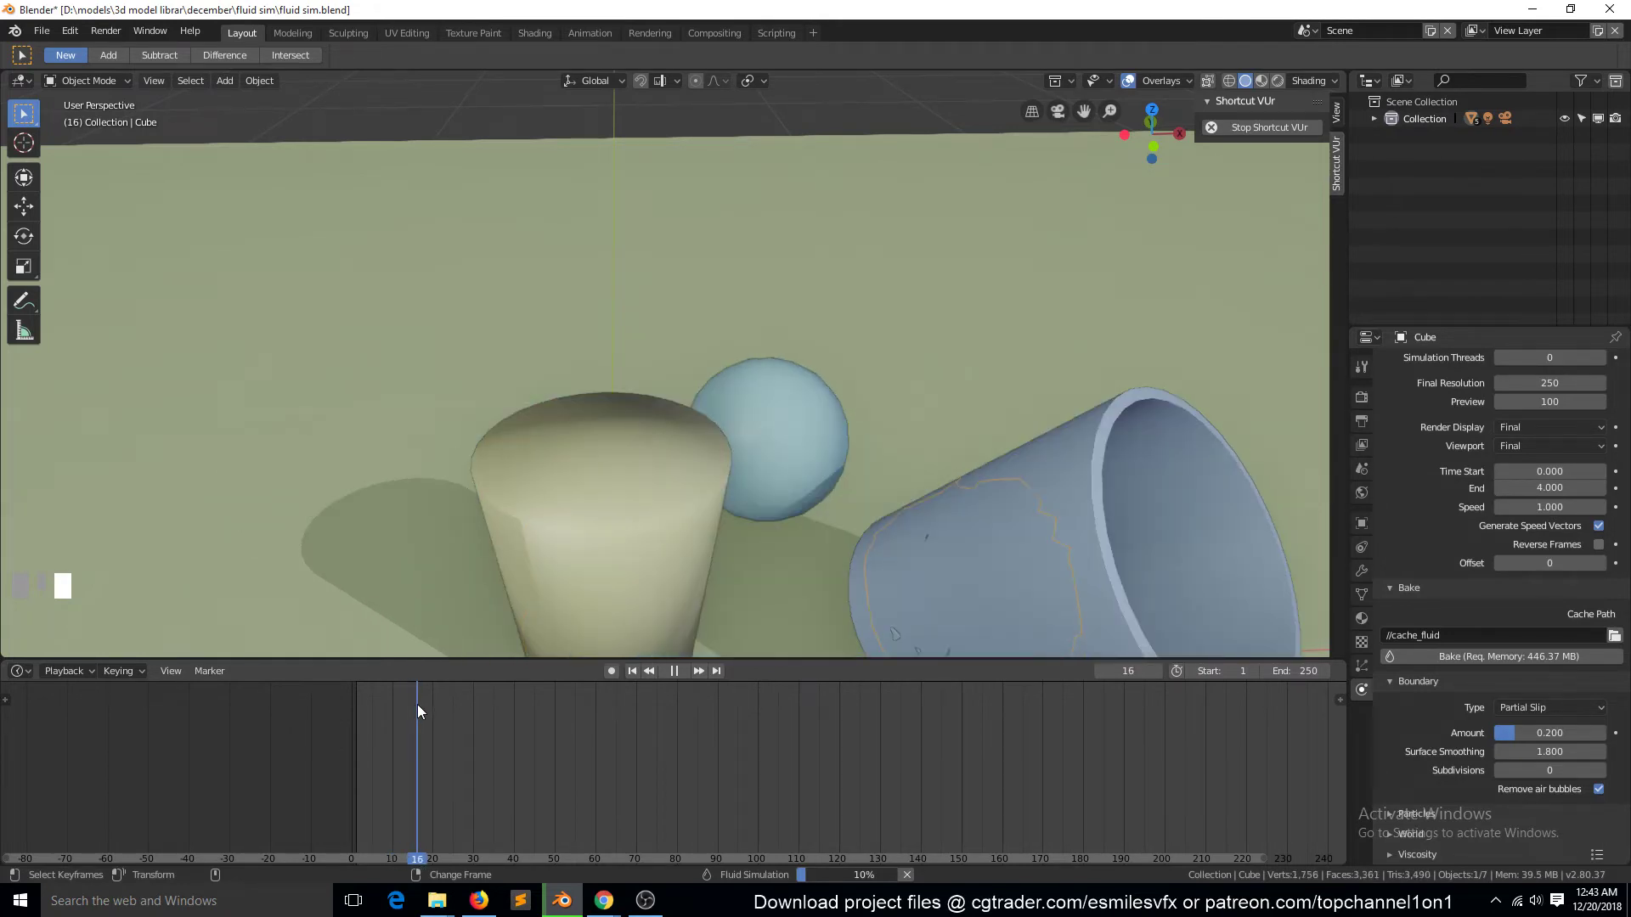
left_click_drag(680, 431, 738, 373)
scroll("down", 3)
key("`")
left_click_drag(655, 330, 541, 640)
Step: Set the domain's Final Resolution to 128, dropping the bake memory estimate to about 61 MB
scroll("up", 3)
left_click_drag(428, 732, 1112, 556)
key("`")
key("`")
scroll("up", 3)
key("Escape")
left_click_drag(1112, 557, 969, 234)
key("Escape")
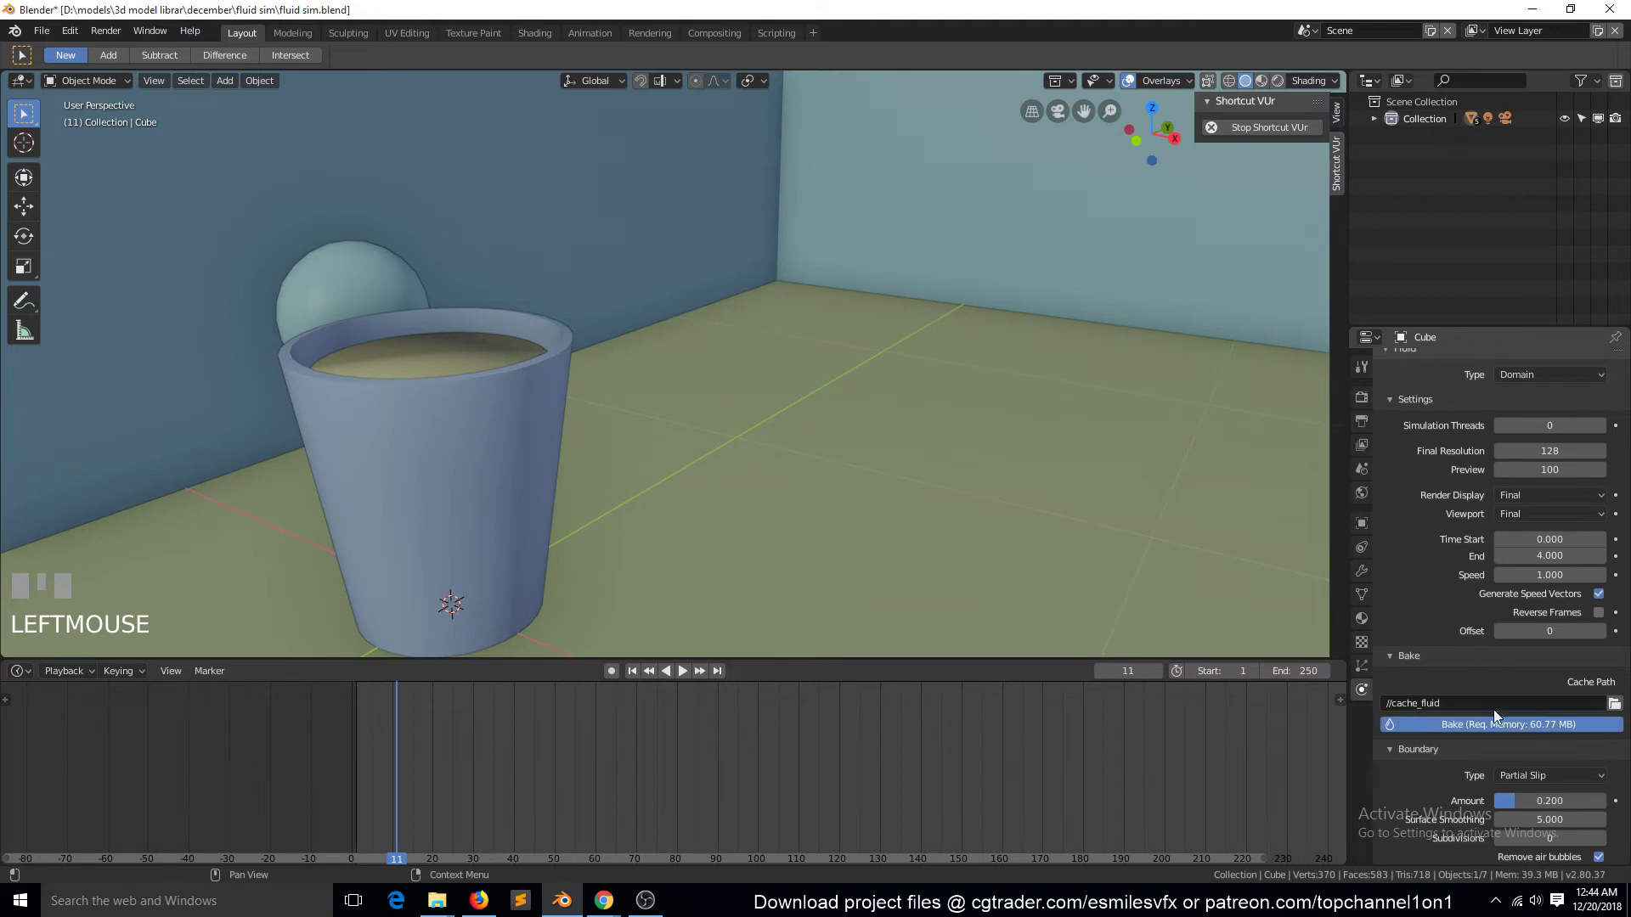
Step: Set Boundary Surface Smoothing to 1.2, bake again and jump to frame 16 to see the spill
left_click_drag(969, 397, 406, 718)
scroll("down", 3)
key("`")
left_click_drag(406, 717, 665, 804)
key("`")
scroll("down", 3)
key("Escape")
left_click(665, 804)
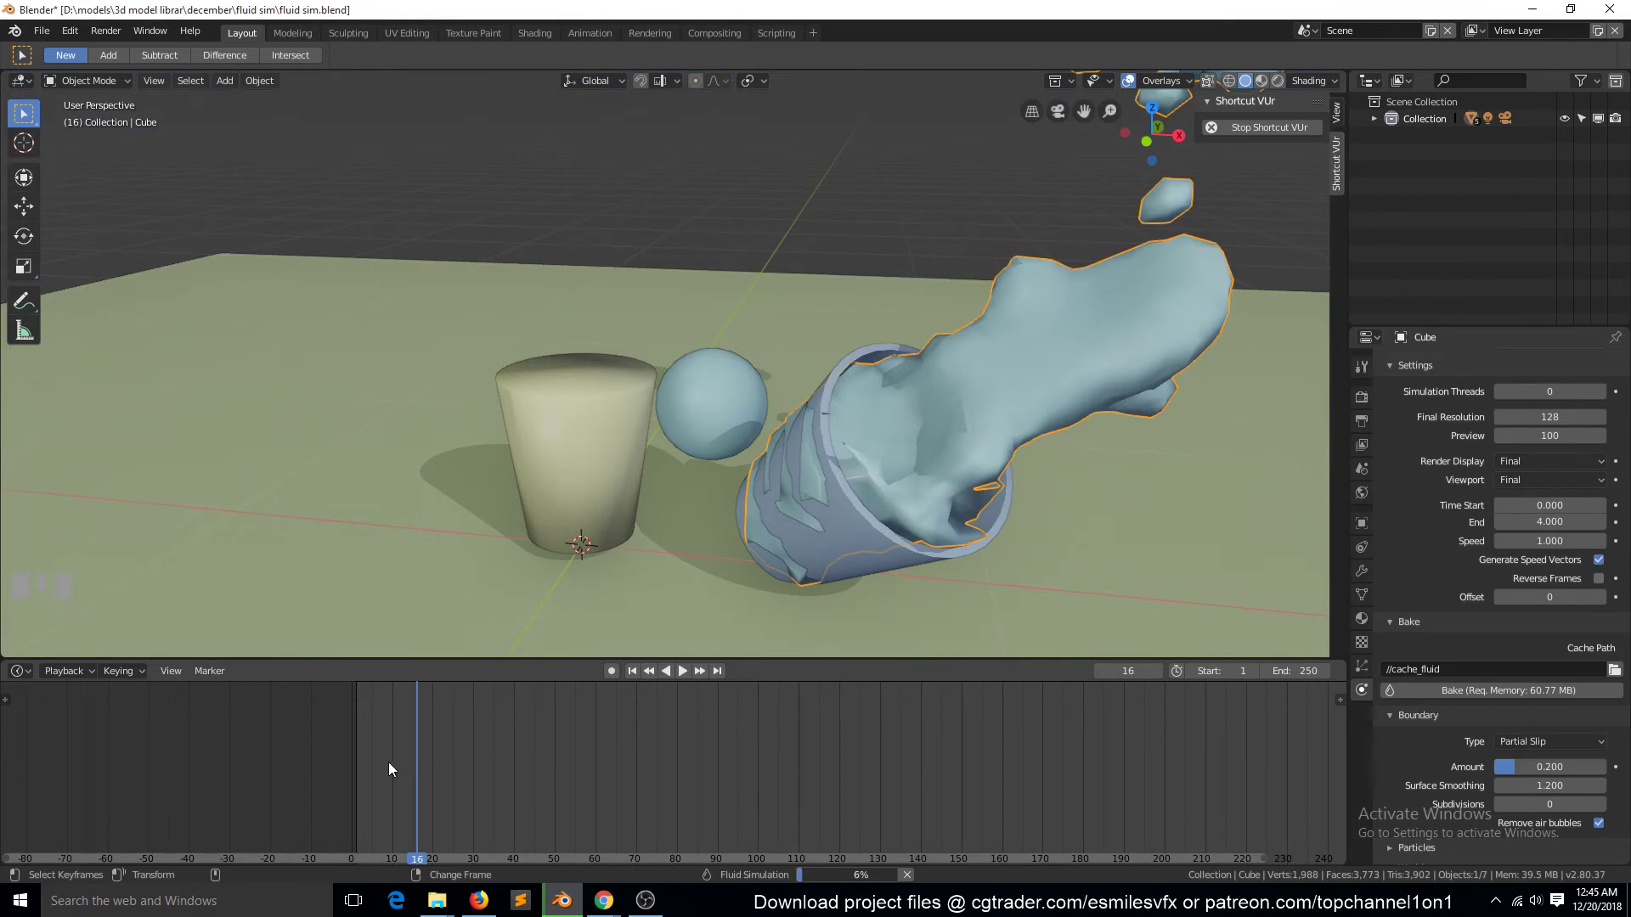
Step: Set the timeline End frame to 21 and play the animation through, then stop playback
left_click_drag(396, 763, 687, 677)
scroll("down", 3)
key("`")
scroll("down", 3)
key("Escape")
left_click(687, 677)
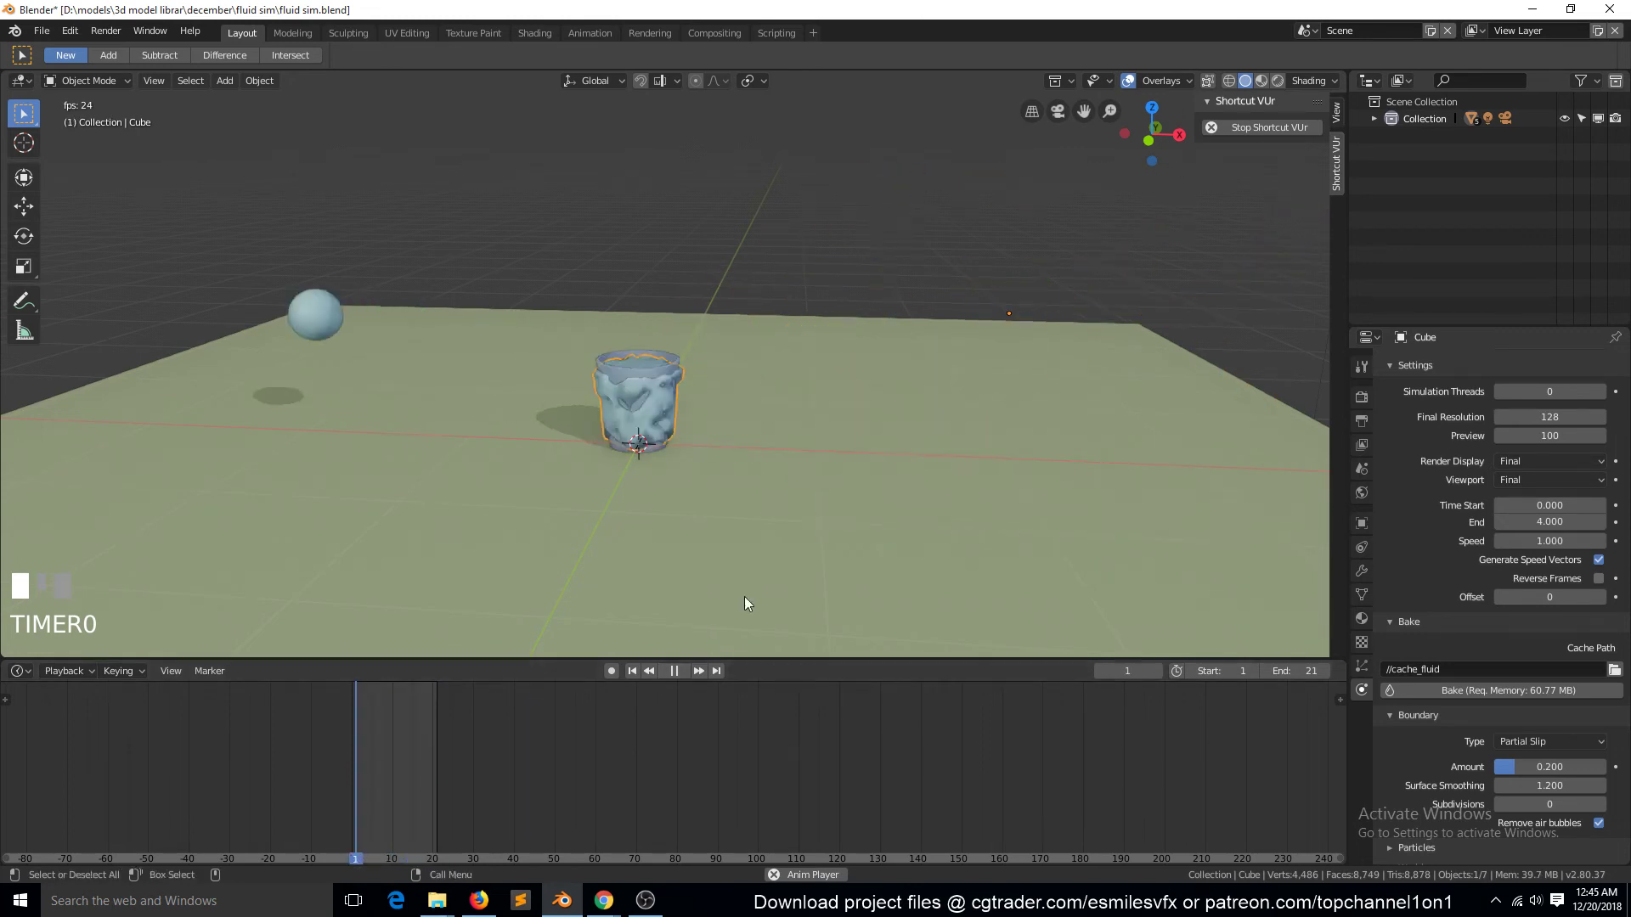
left_click_drag(922, 359, 1007, 288)
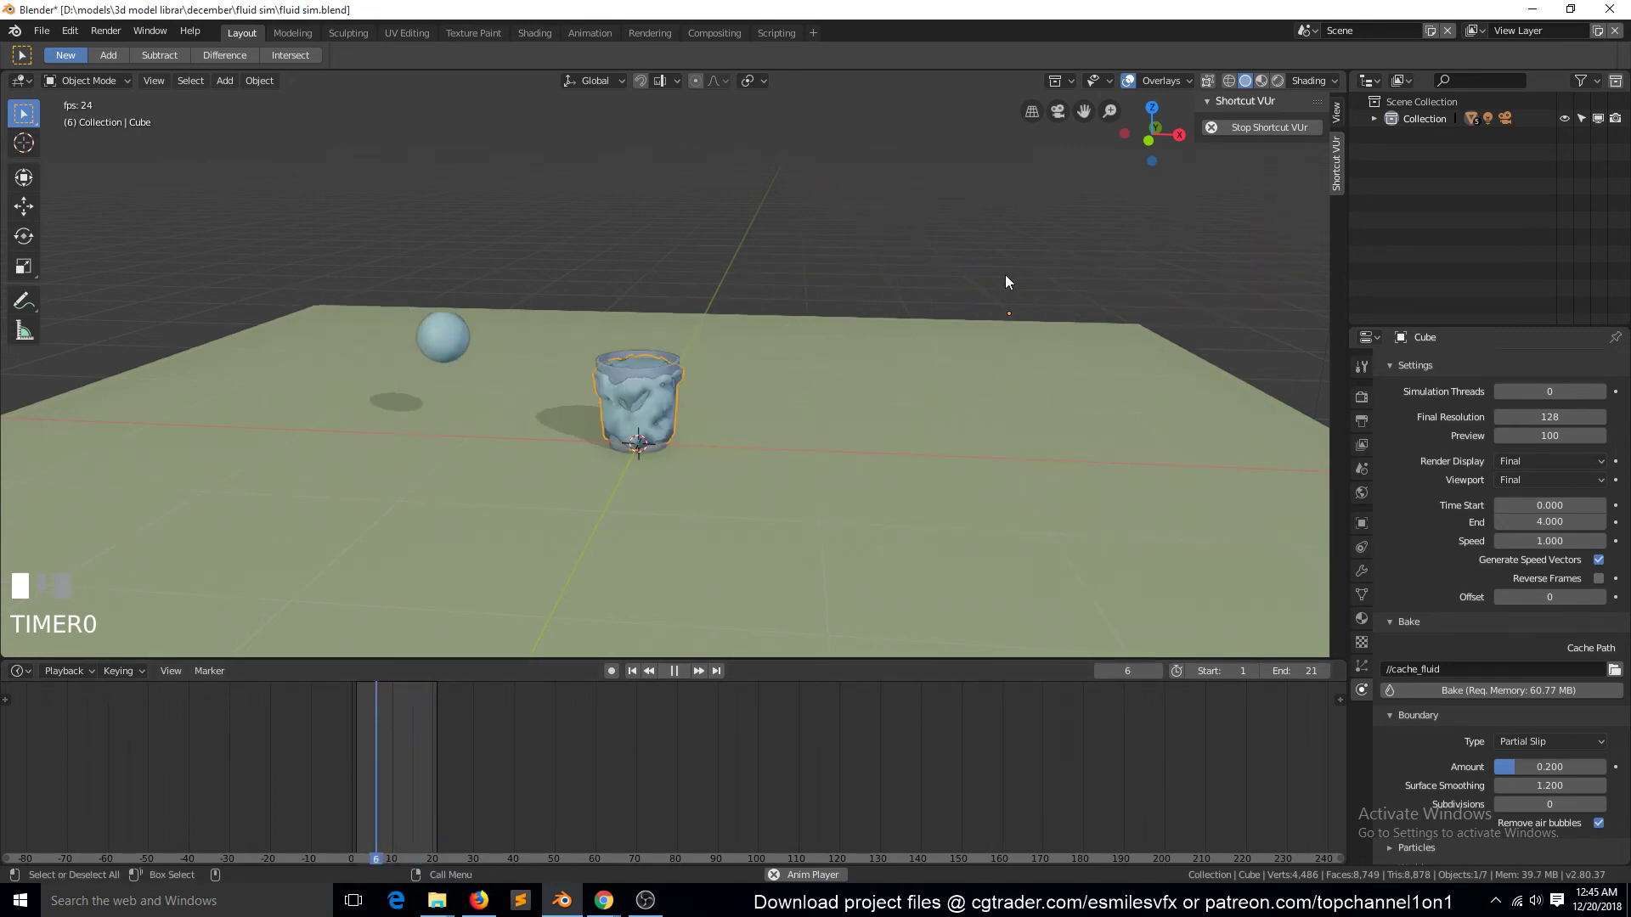
key("Escape")
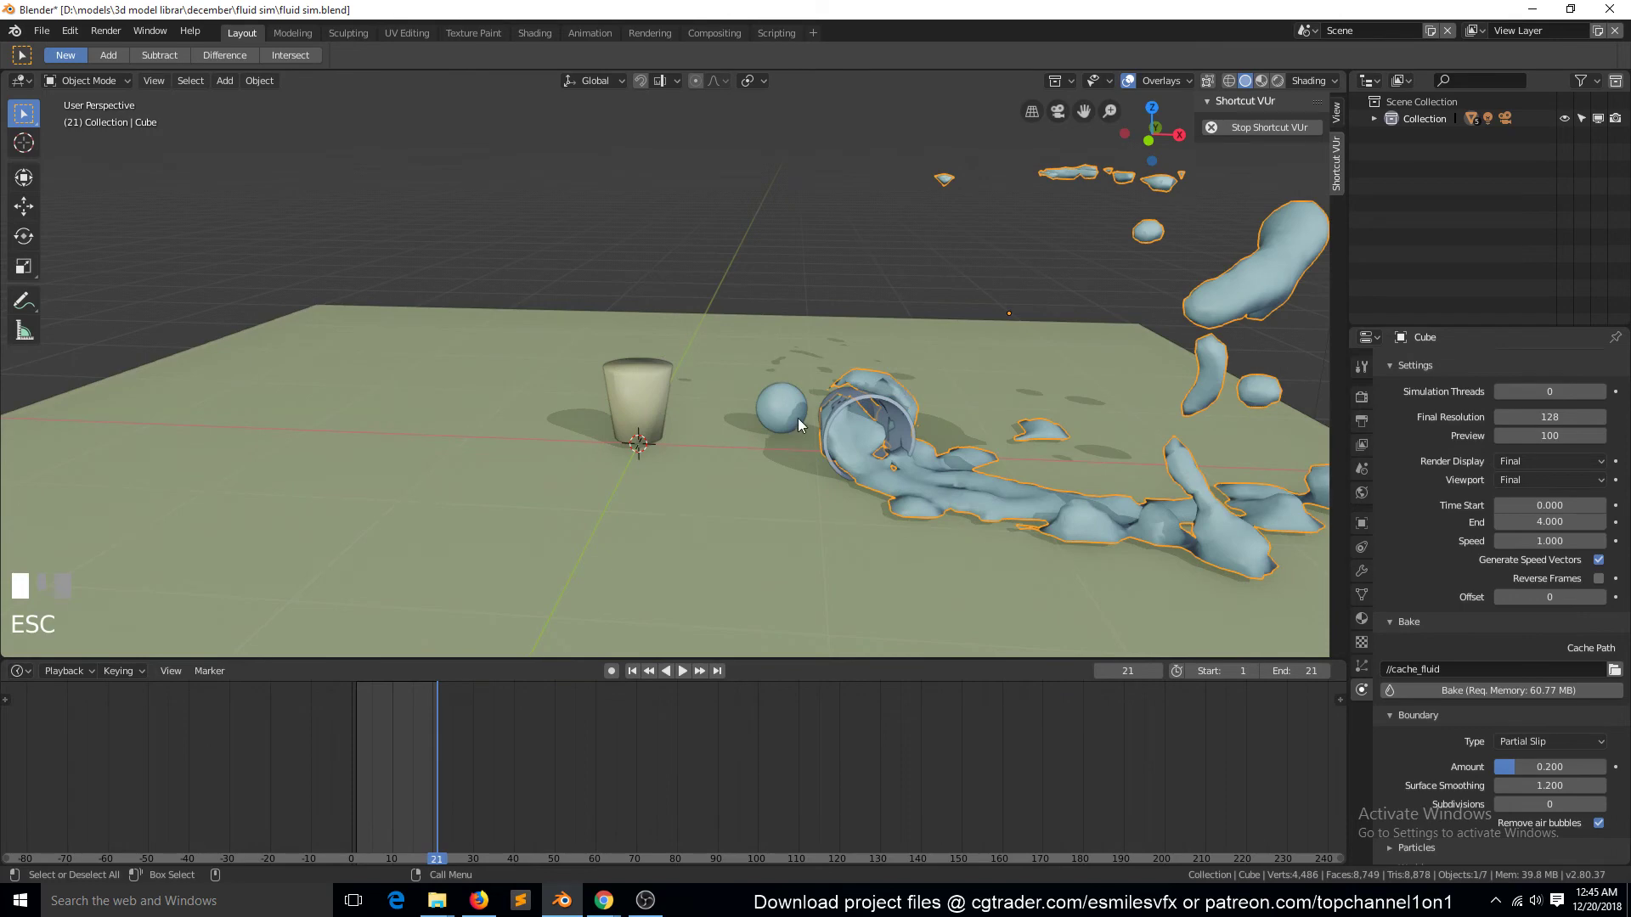
Step: Switch to the Shading workspace to preview the water splashing from the tipped cup
key("`")
left_click_drag(837, 457, 365, 724)
scroll("up", 3)
left_click_drag(365, 724, 538, 36)
key("`")
left_click(538, 36)
key("`")
scroll("down", 3)
key("`")
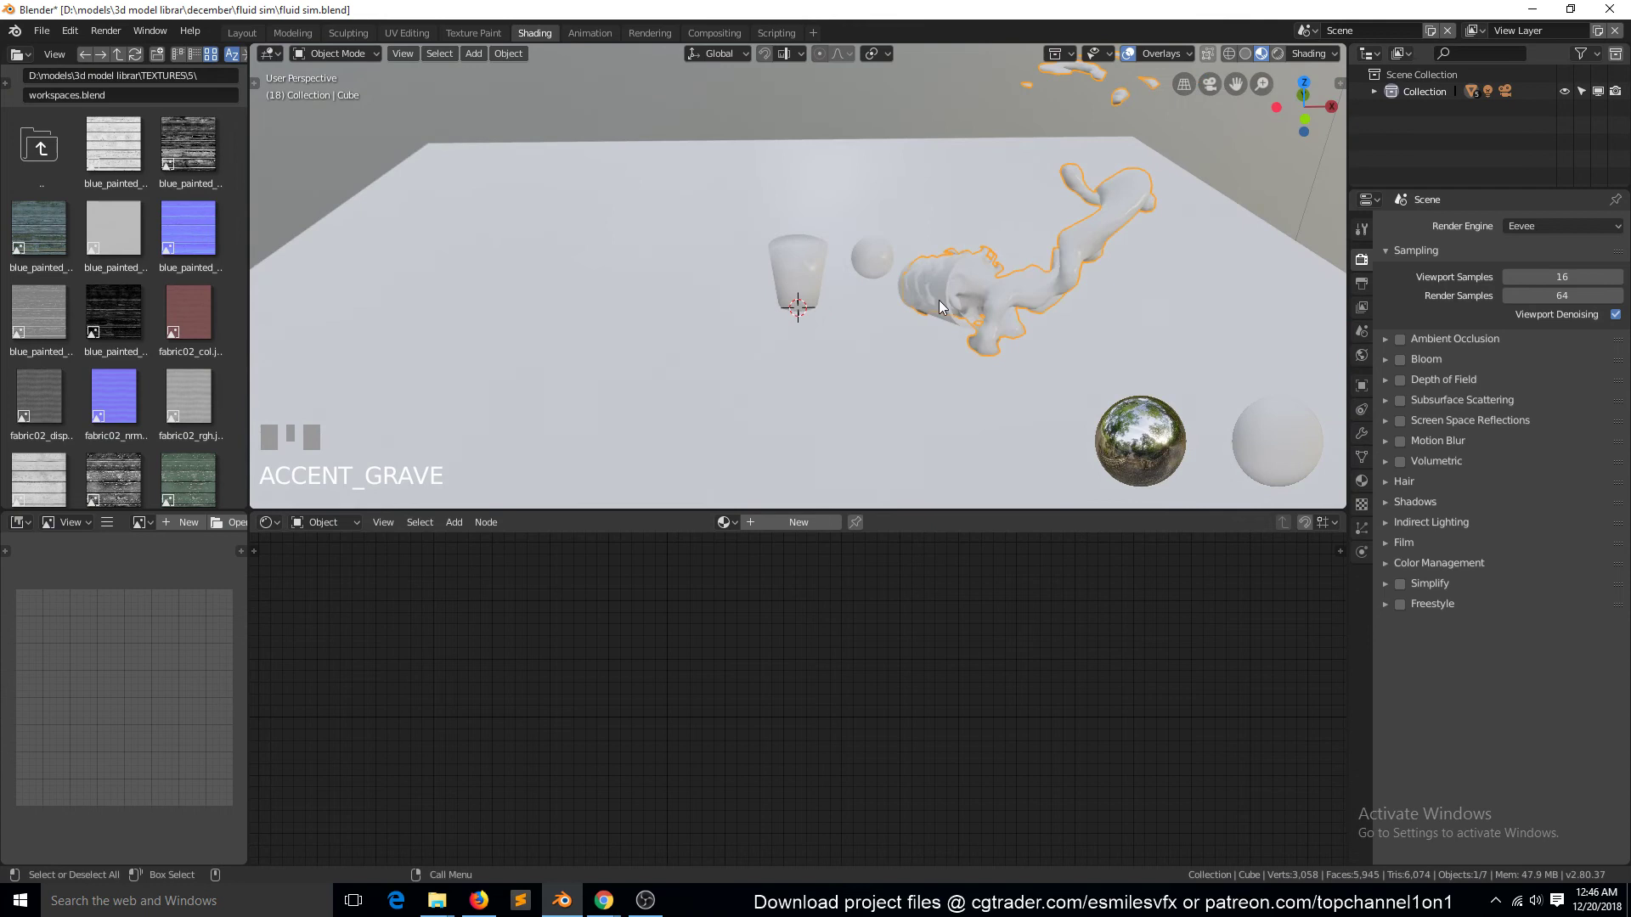
Step: Give the fluid Cube a new Material.002 with Transmission 1.0 for a glassy water look
left_click(961, 351)
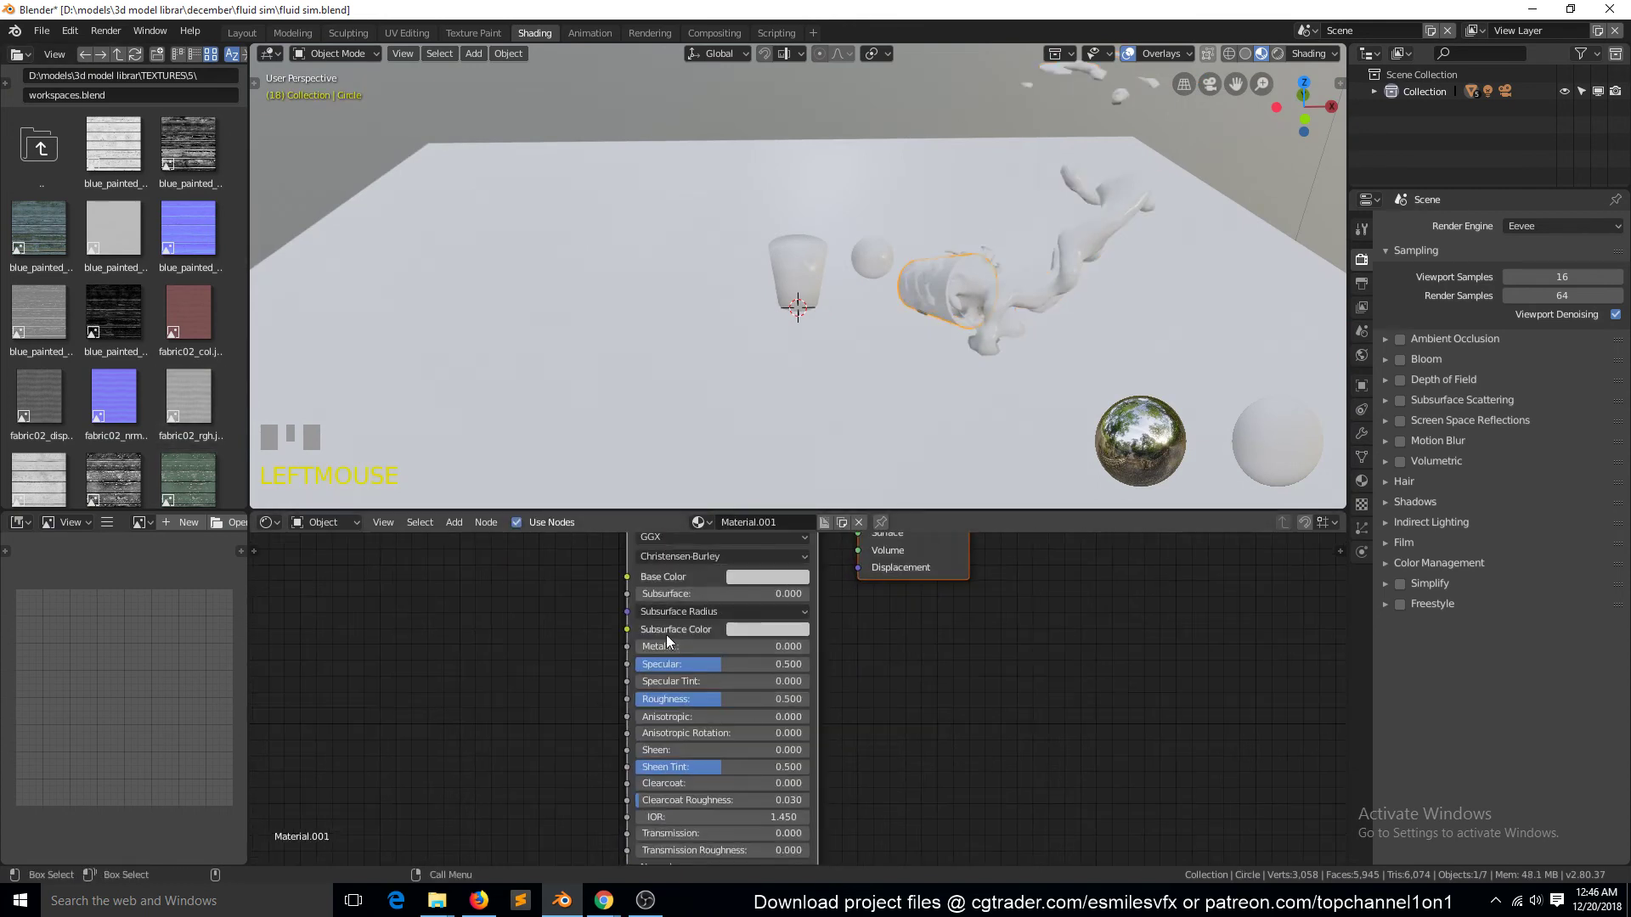
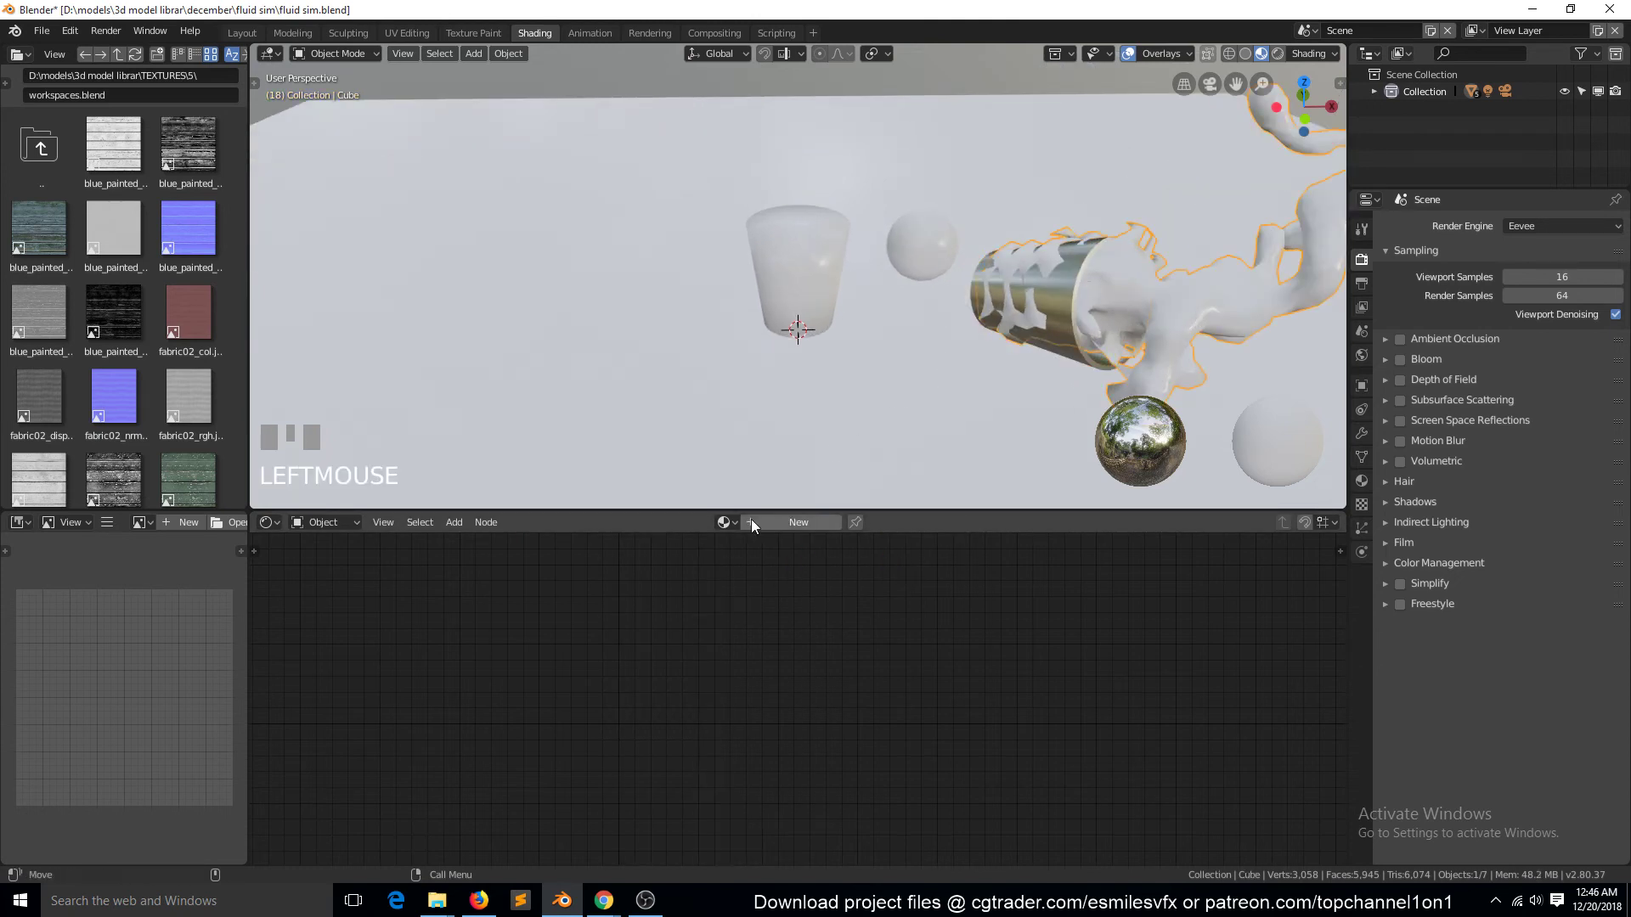
left_click_drag(788, 534, 812, 572)
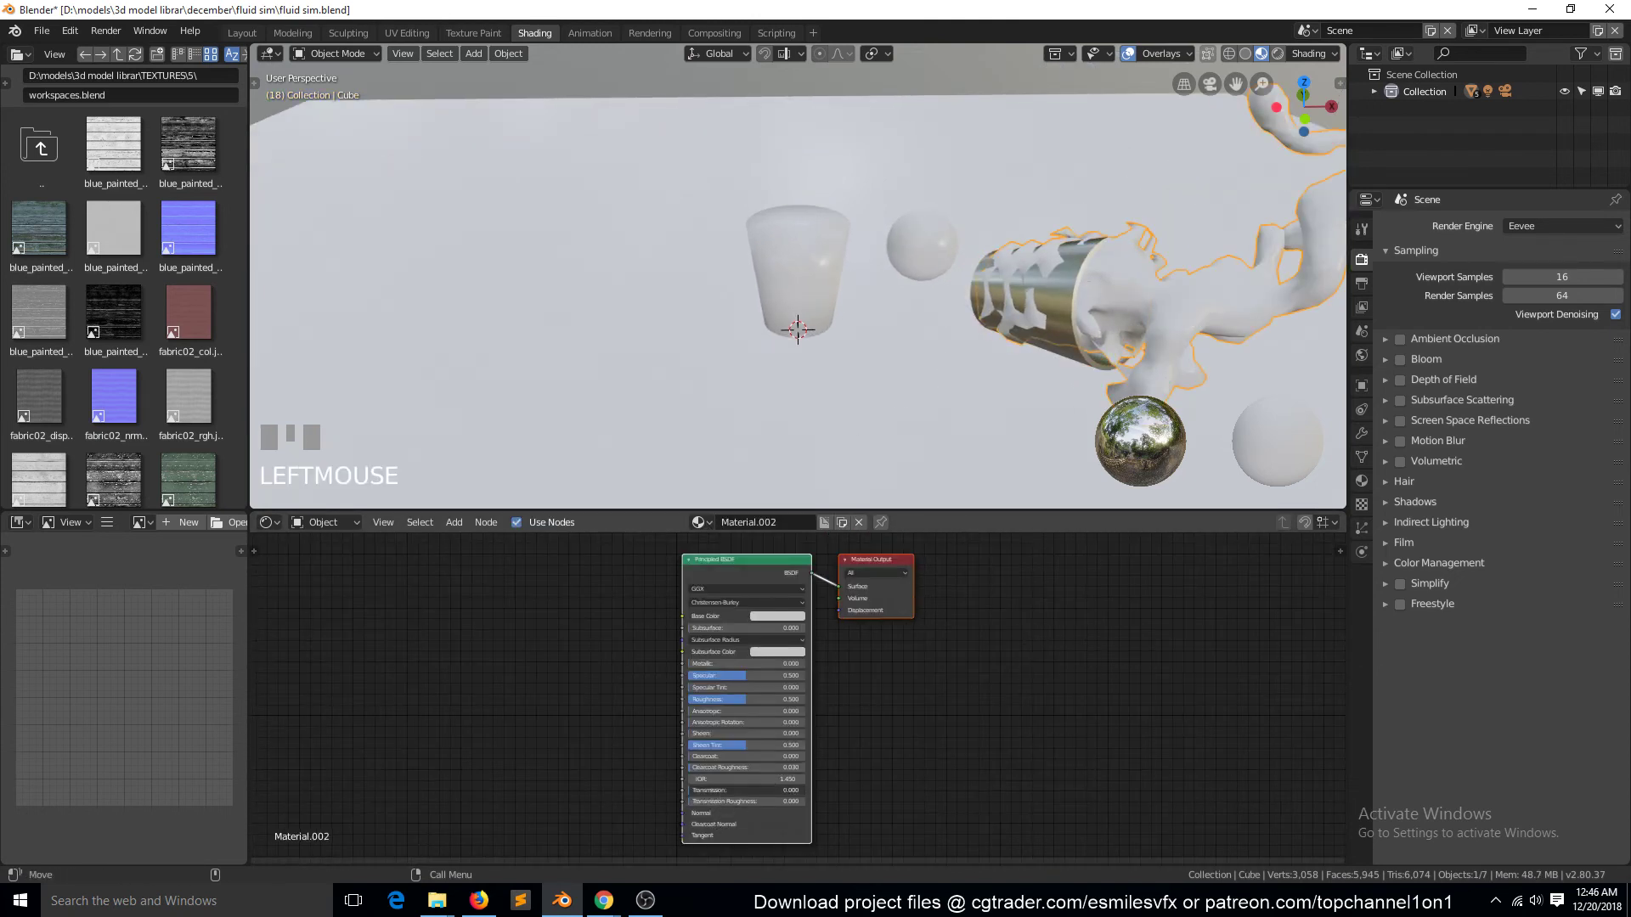
left_click_drag(898, 777, 1483, 742)
Step: Scroll the Material Properties to reach the water material's blend and refraction settings
scroll("down", 3)
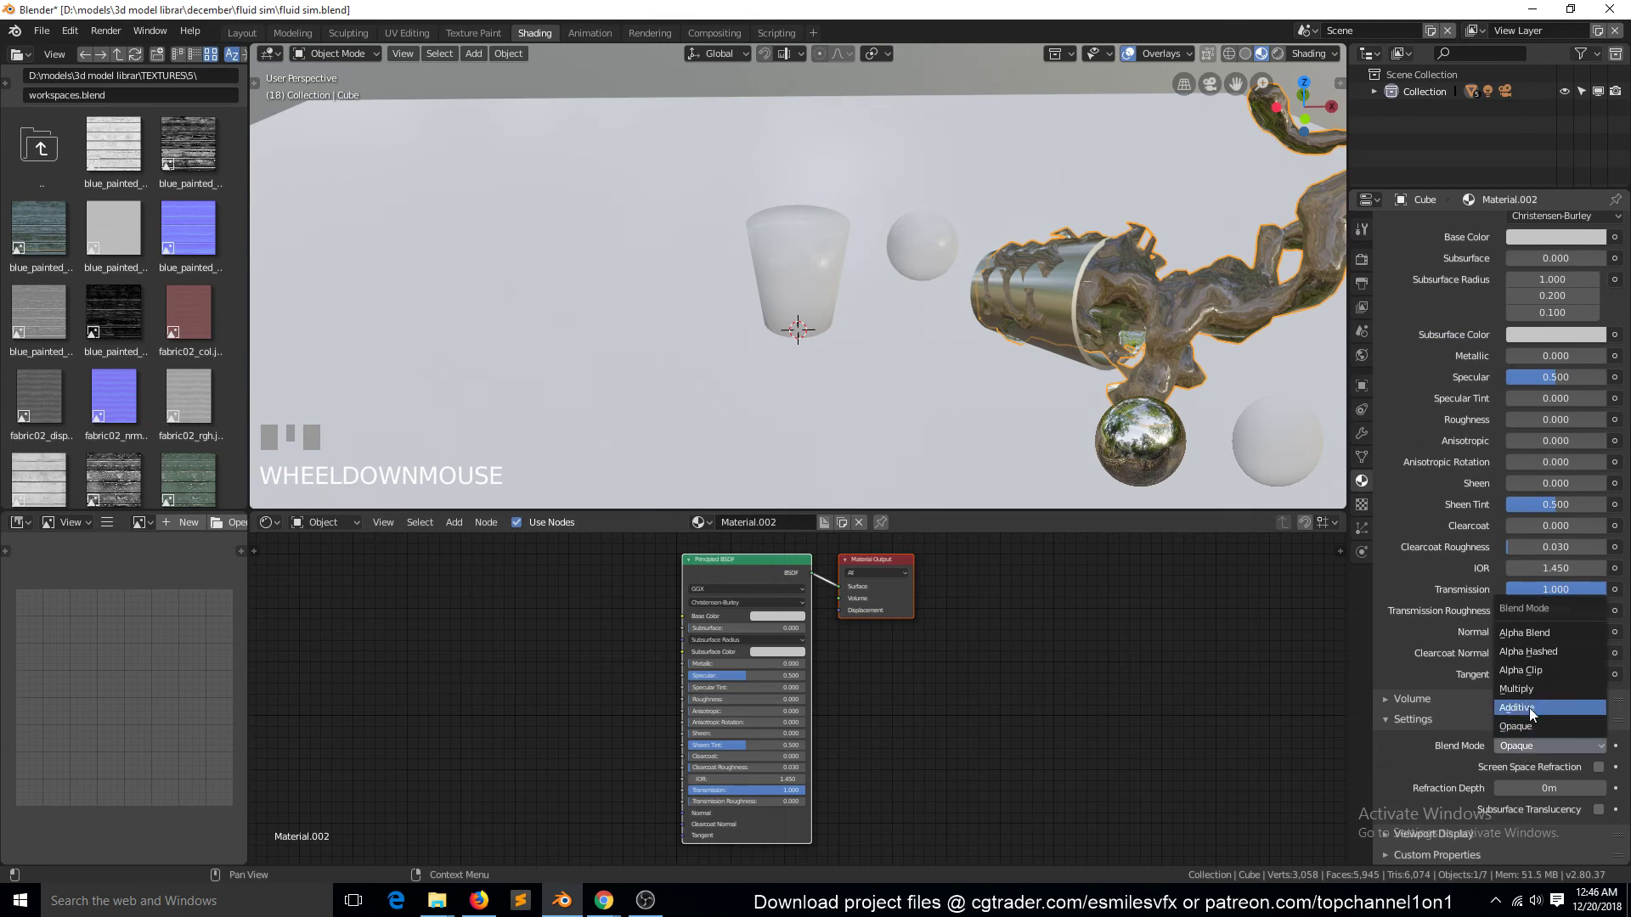
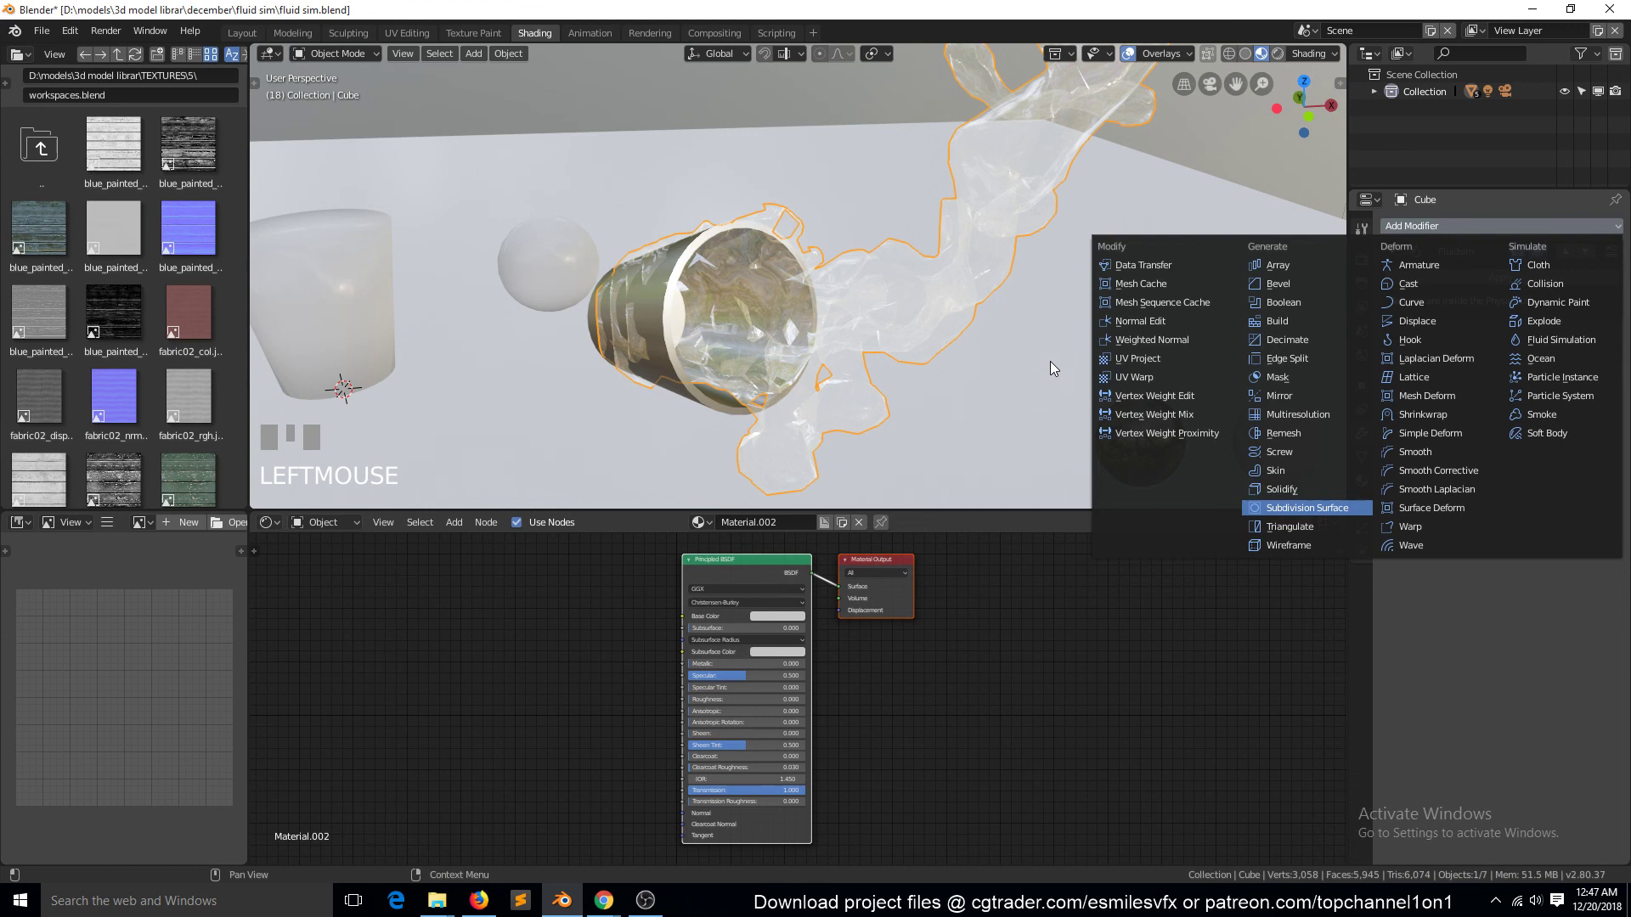
Step: Add a Subdivision Surface modifier to the water mesh and view it in Solid shading
left_click_drag(1054, 367, 1250, 69)
key("alt+a")
scroll("down", 3)
key("`")
key("`")
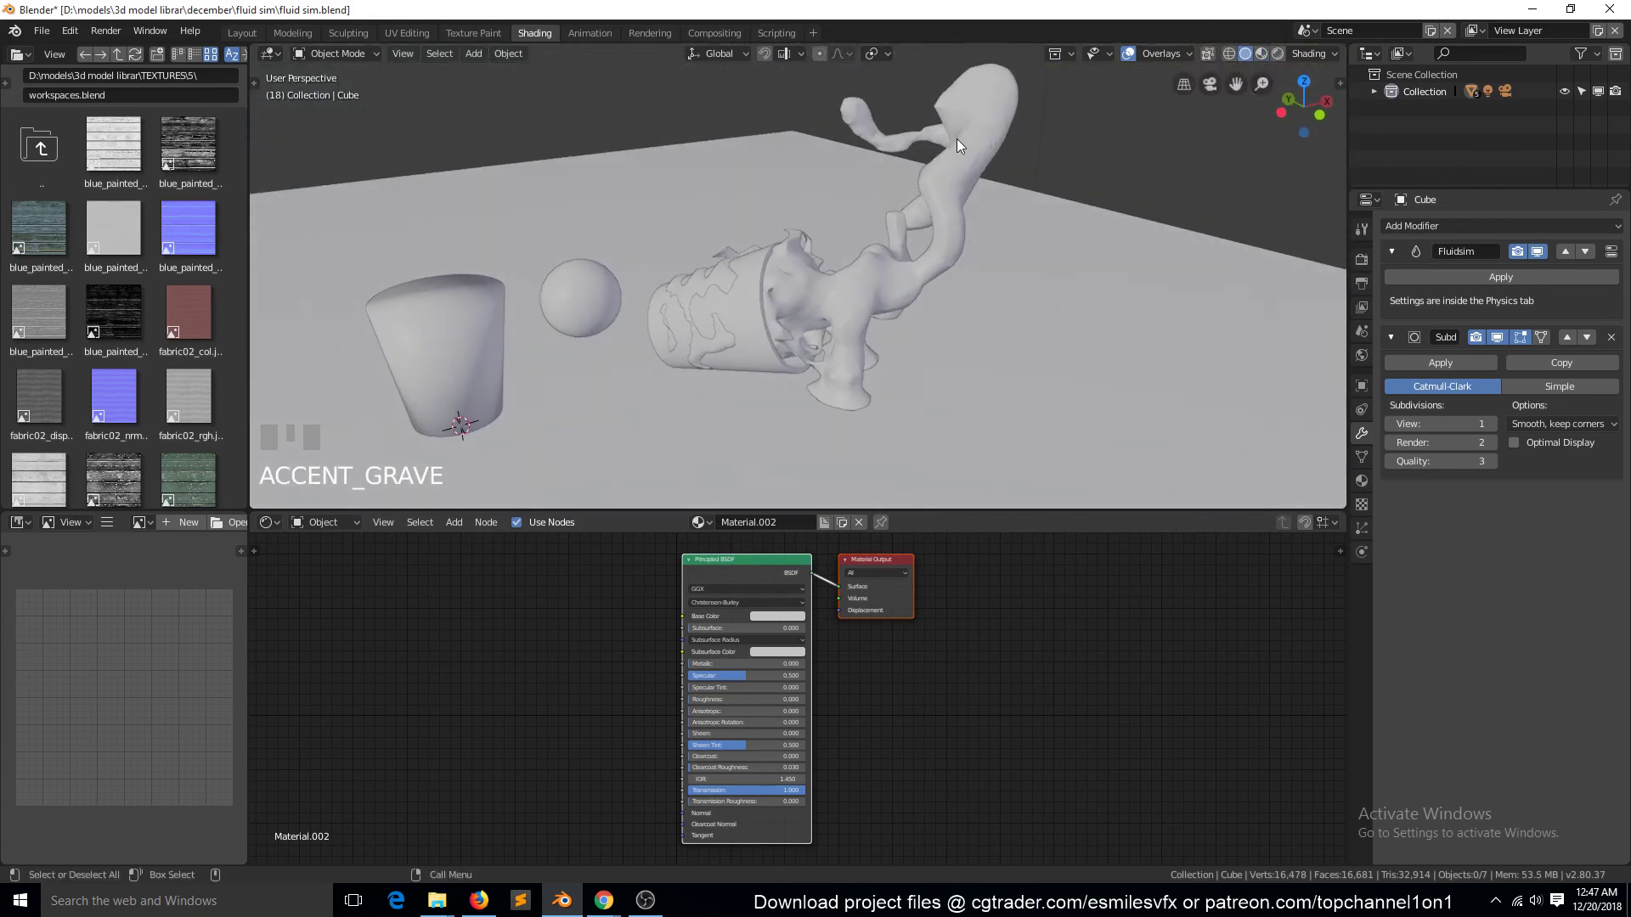
Step: Toggle the subdivision modifier's viewport display to compare the smoothed and unsmoothed liquid
left_click(961, 148)
key("alt+a")
key("`")
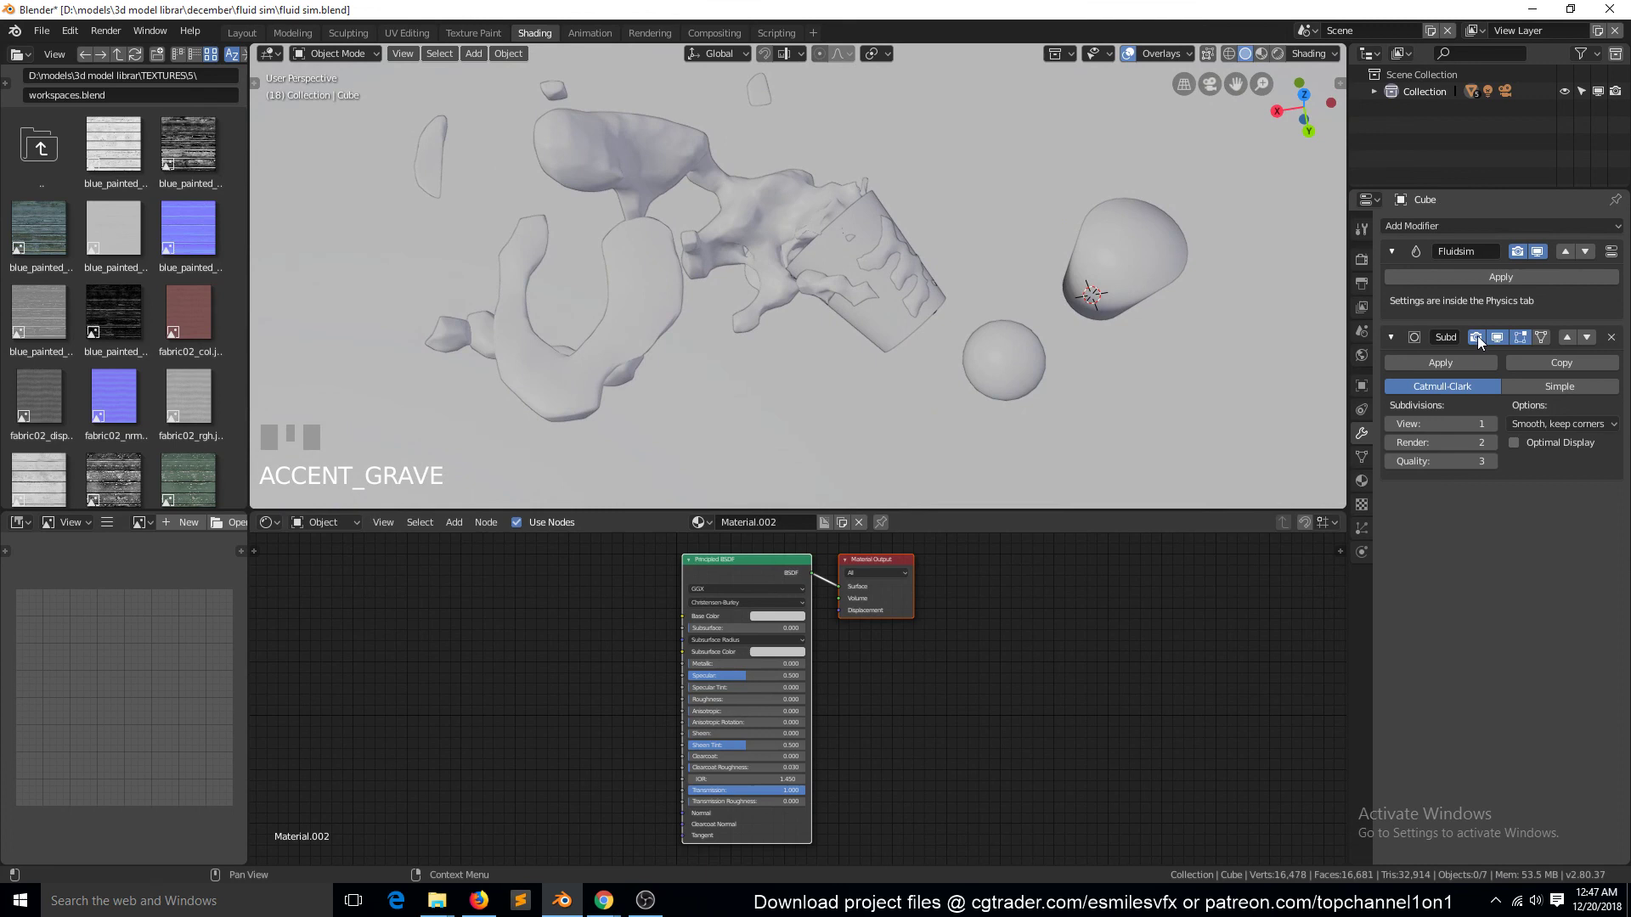
left_click(1506, 339)
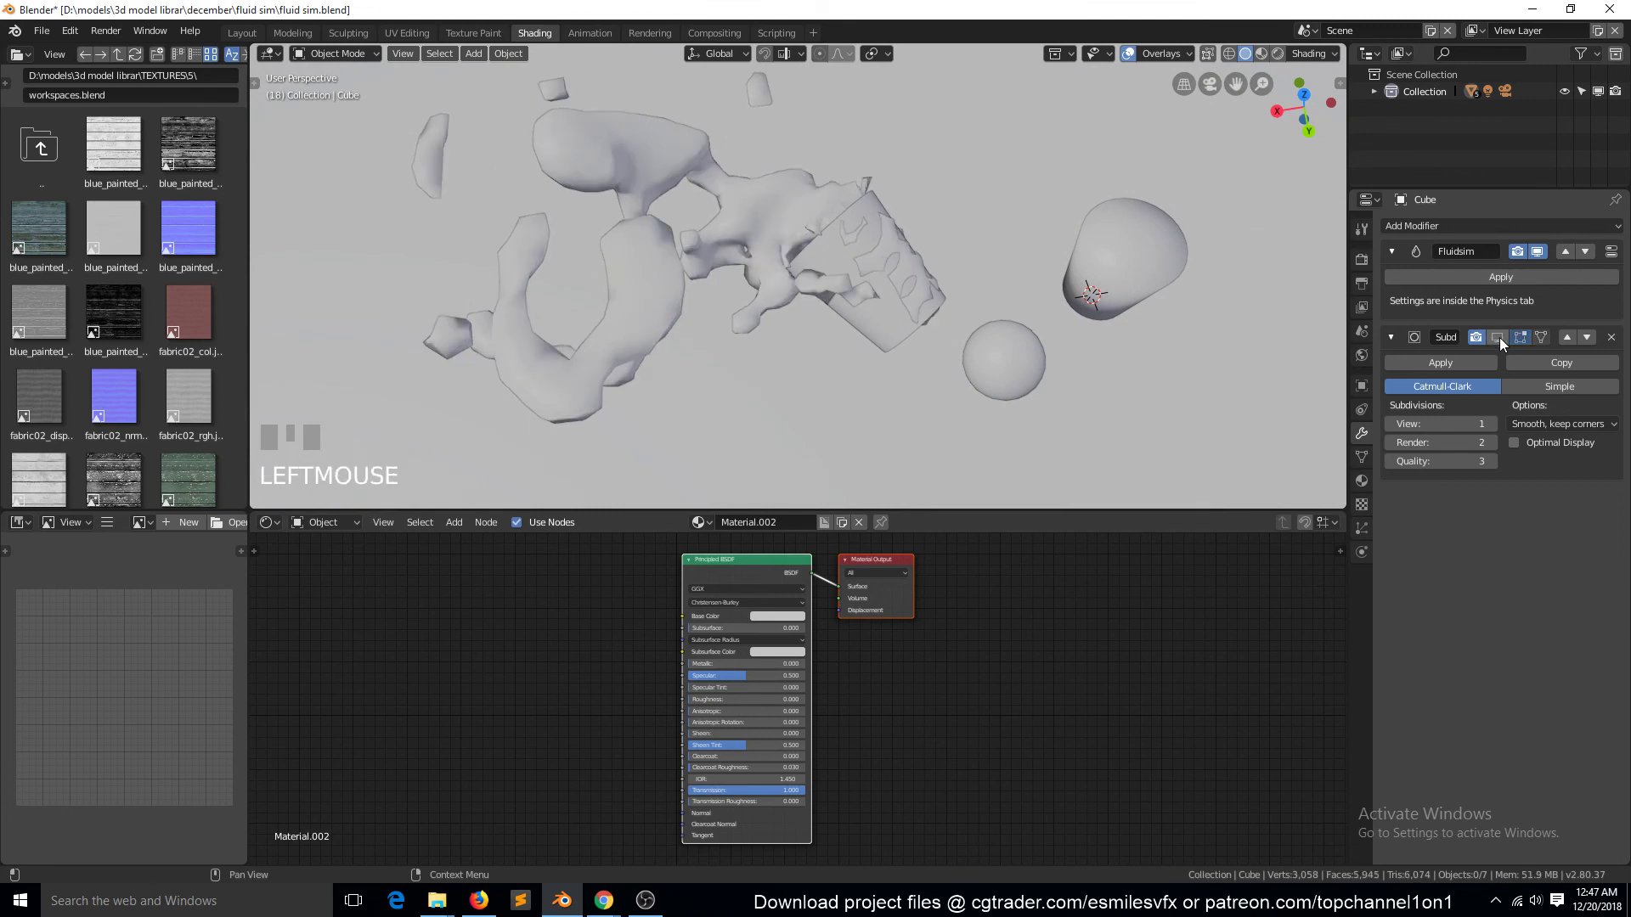